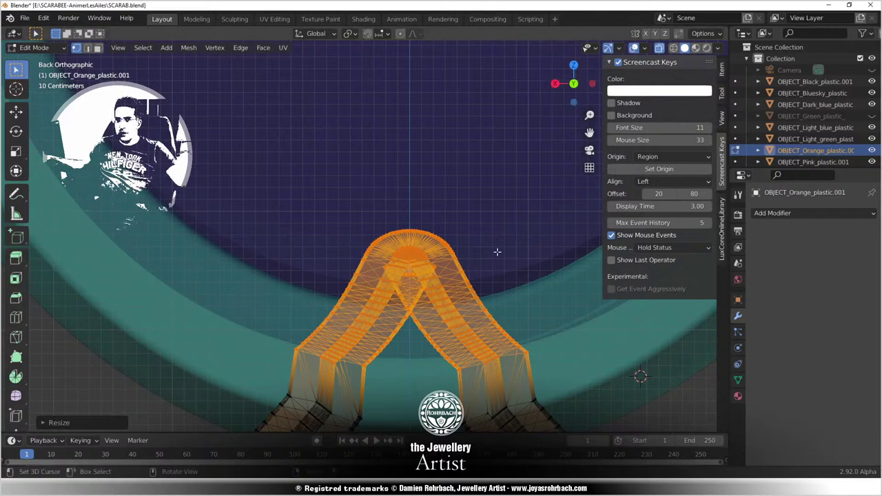
Step: From front/back orthographic views, flatten and move the bail's top vertices about 9 mm down on Z
{"action": "key", "text": "KP_1"}
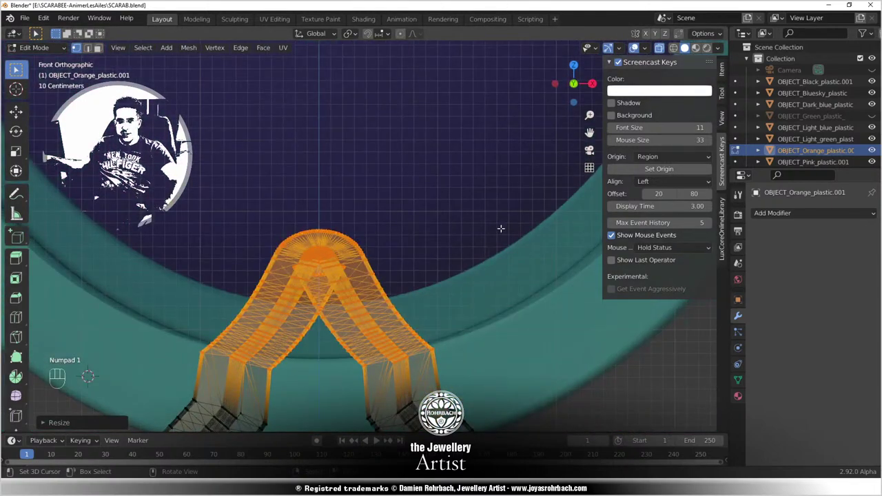
{"action": "key", "text": "ctrl+KP_1"}
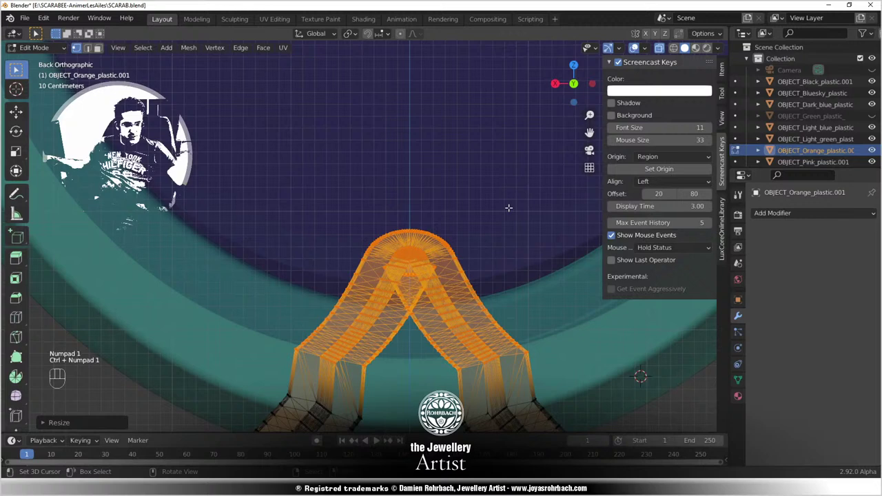
{"action": "key", "text": "n"}
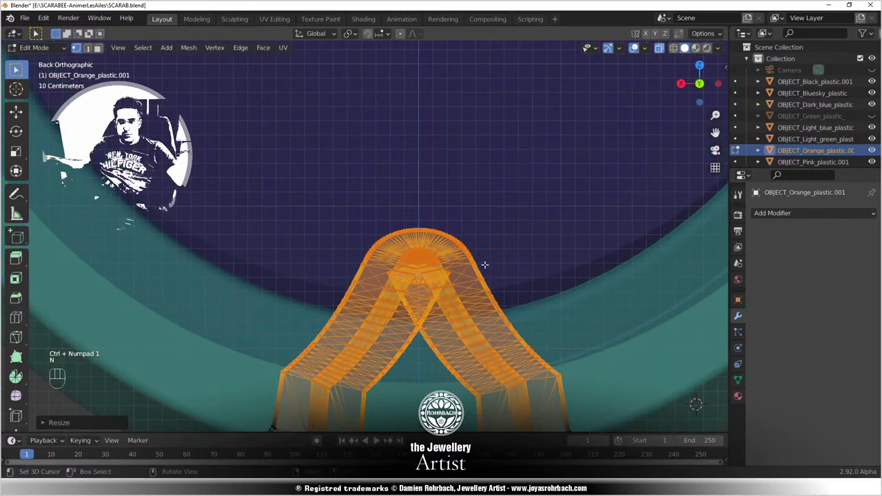
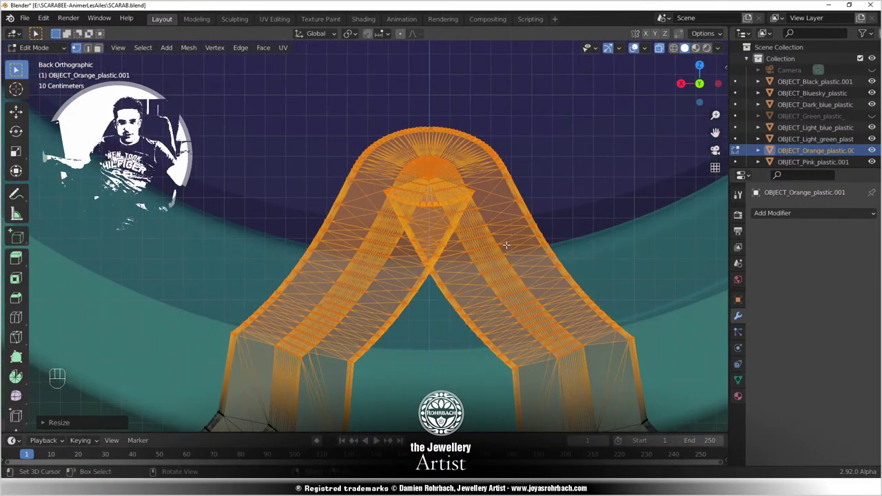
{"action": "key", "text": "s"}
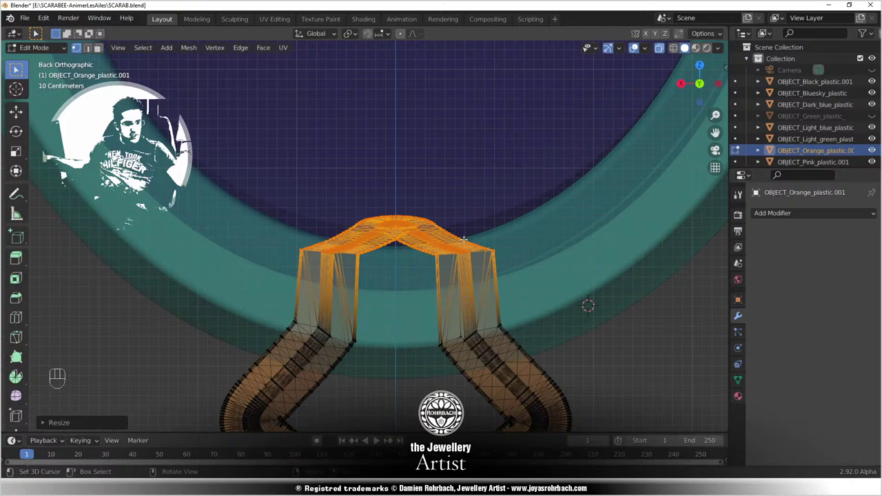
{"action": "key", "text": "g"}
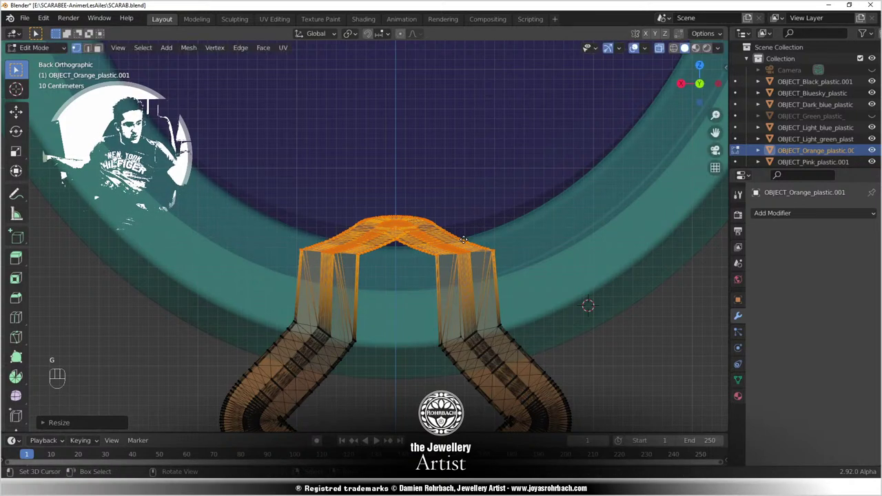
{"action": "key", "text": "g"}
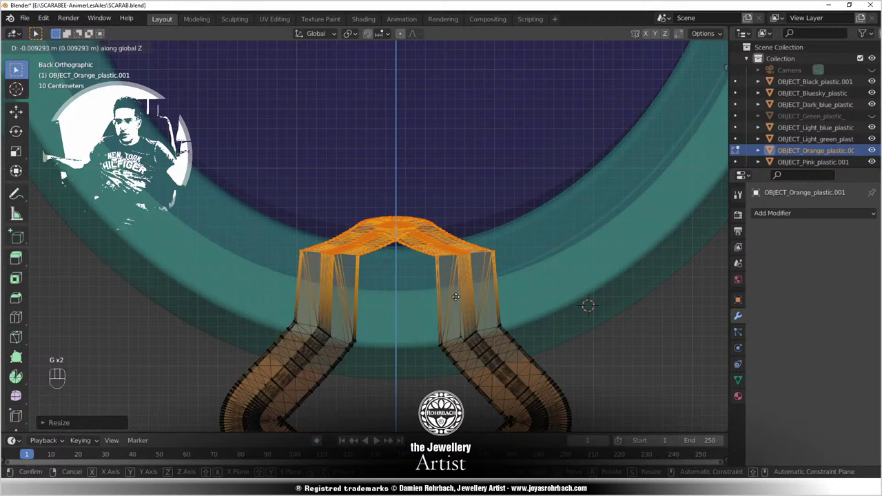
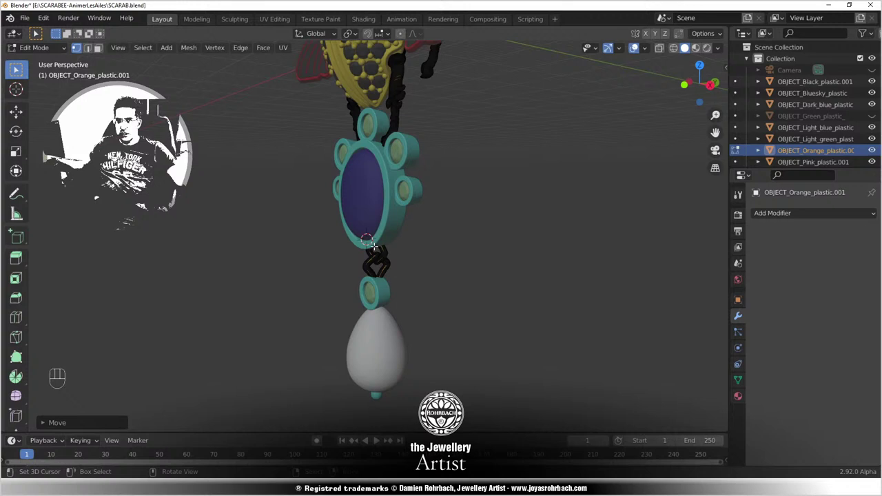
Step: Leave Edit Mode on the orange bail, save, and orbit to face the scarab and necklace head-on
{"action": "key", "text": "ctrl+s"}
{"action": "key", "text": "Tab"}
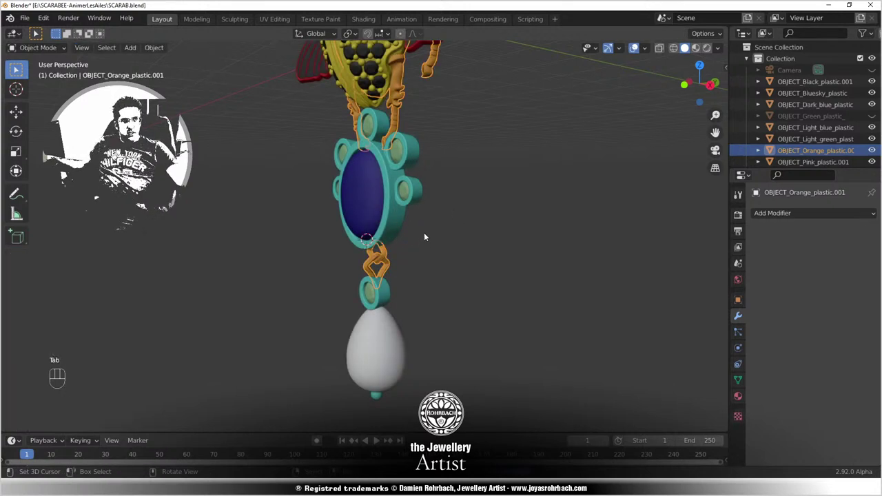
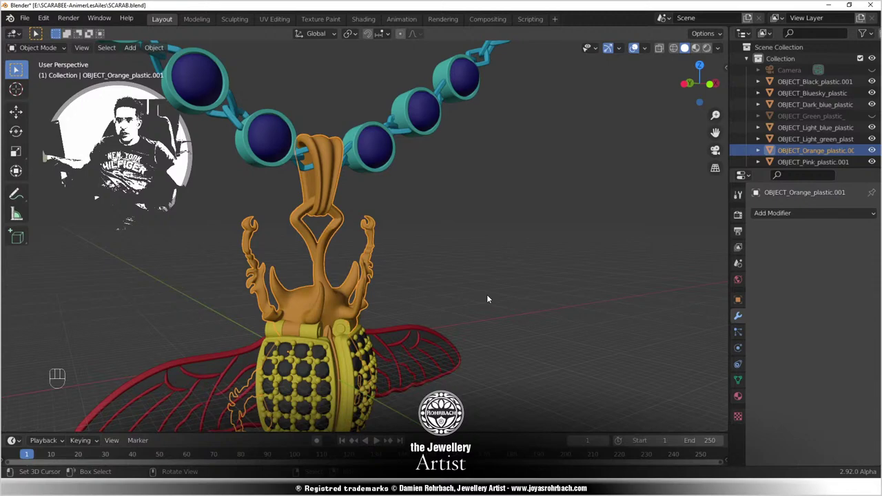
{"action": "left_click_drag", "start_coordinate": [525, 293], "coordinate": [476, 284]}
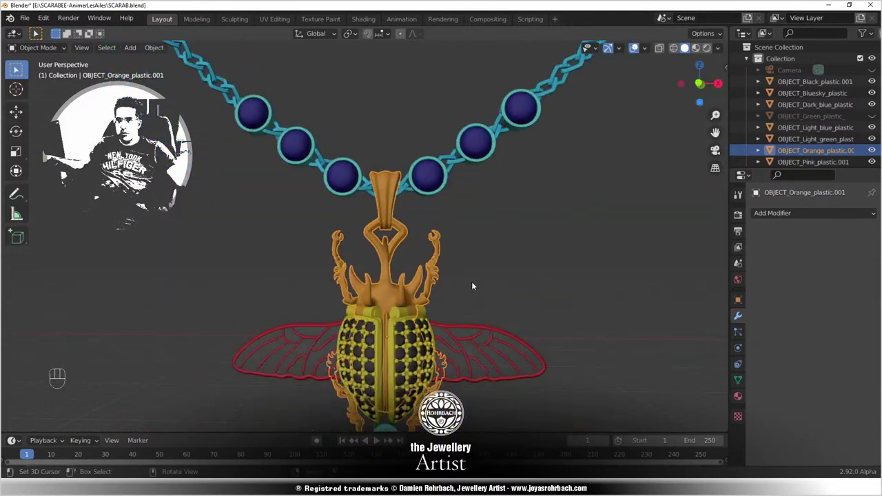
{"action": "key", "text": "ctrl+s"}
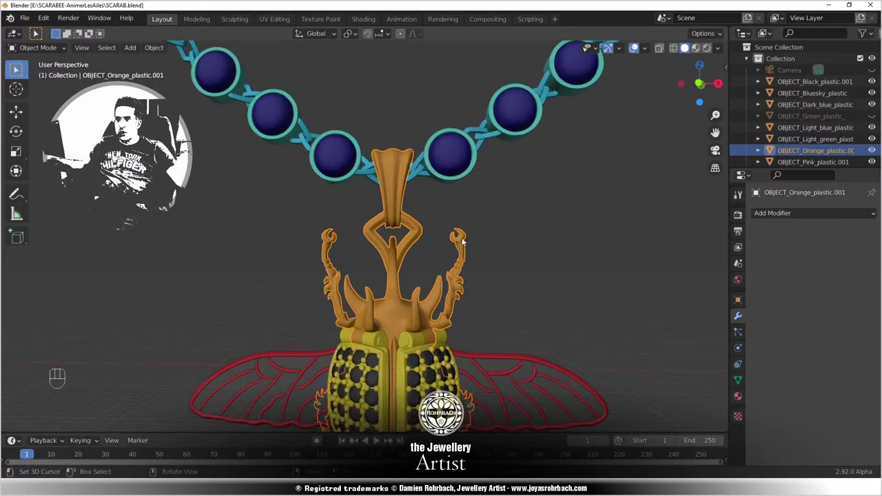
Step: Switch the render engine to LuxCore on GPU and expand the sampling settings
{"action": "left_click_drag", "start_coordinate": [824, 214], "coordinate": [818, 262]}
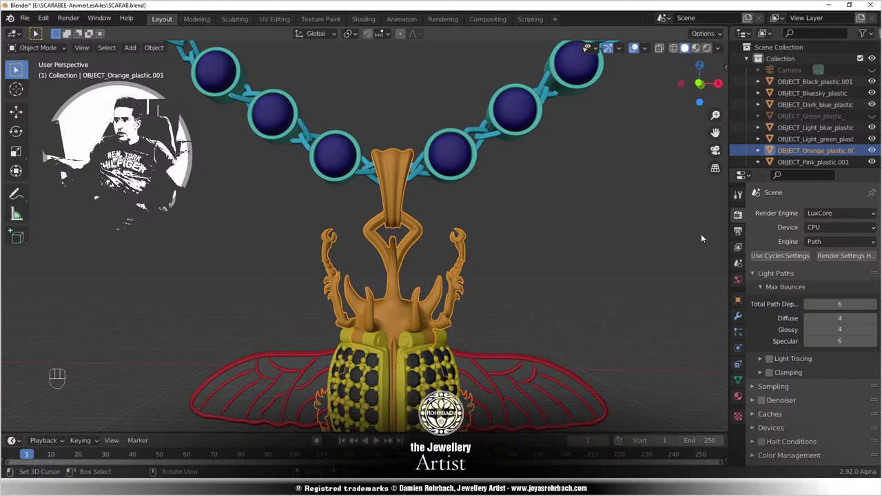
{"action": "left_click_drag", "start_coordinate": [836, 230], "coordinate": [822, 253]}
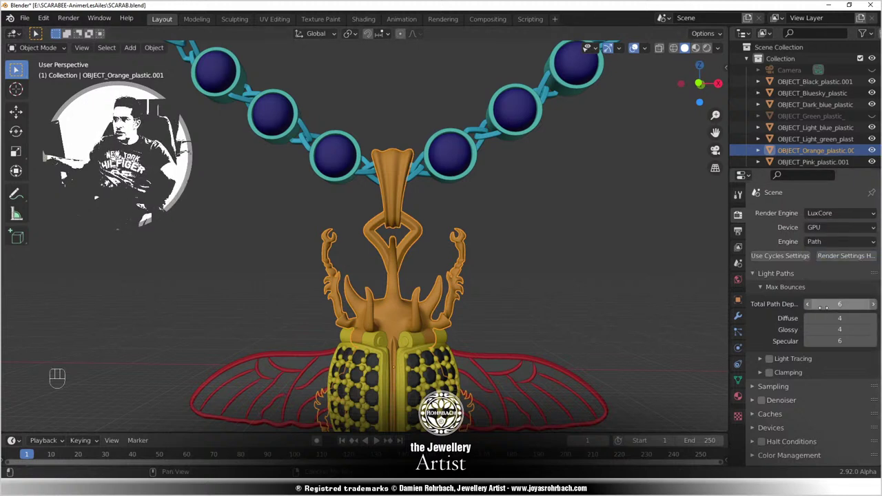
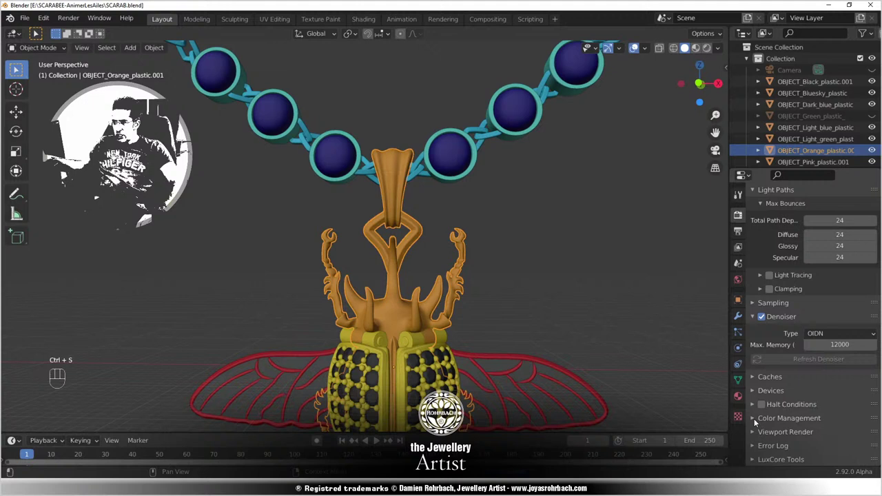
{"action": "left_click_drag", "start_coordinate": [843, 393], "coordinate": [766, 367]}
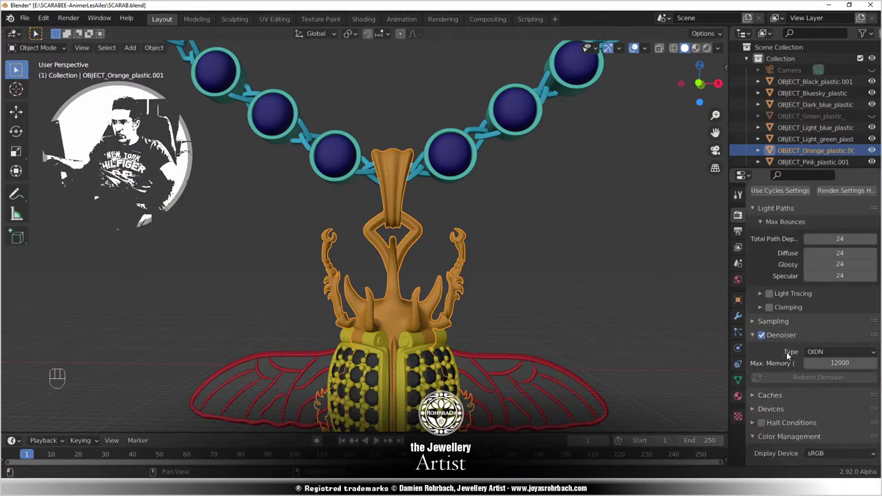
{"action": "left_click", "coordinate": [752, 322]}
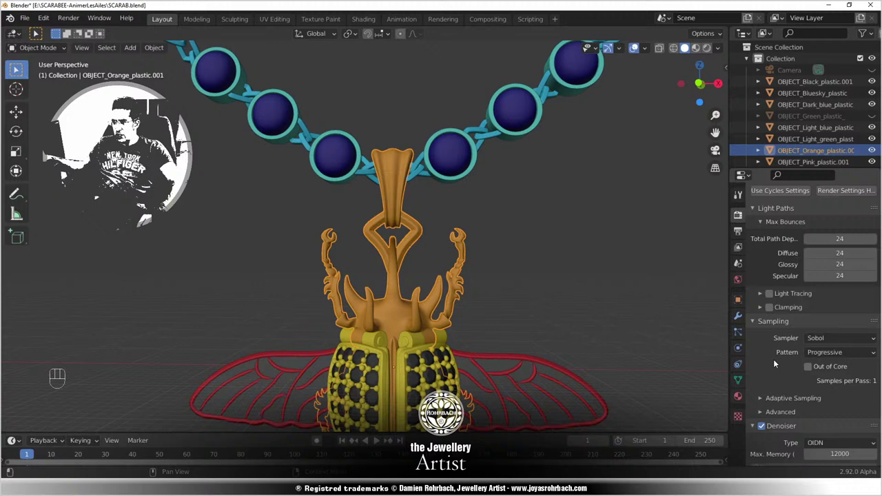
Step: Set the sampling seed to 77 and the light strategy to Power, then save
{"action": "left_click", "coordinate": [764, 415]}
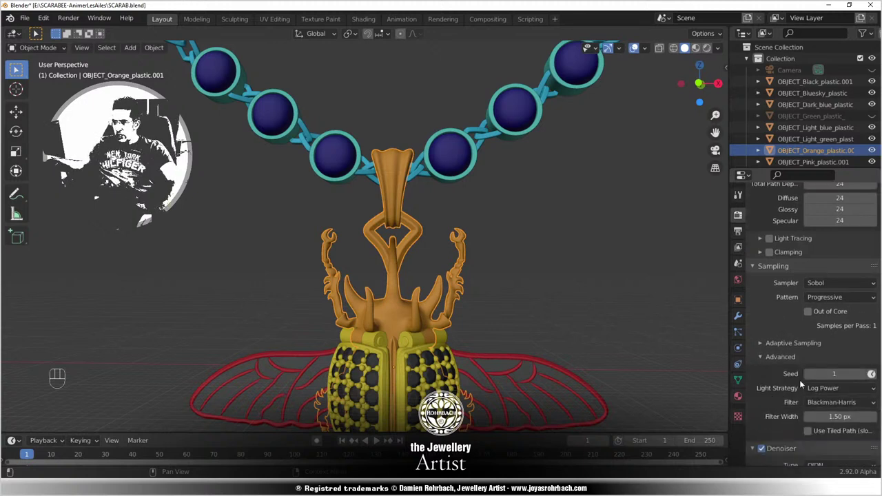
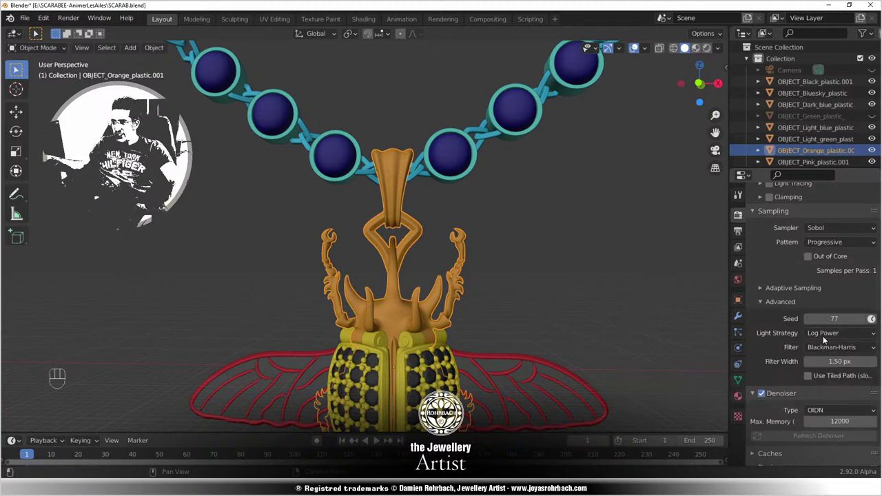
{"action": "left_click_drag", "start_coordinate": [829, 334], "coordinate": [826, 359]}
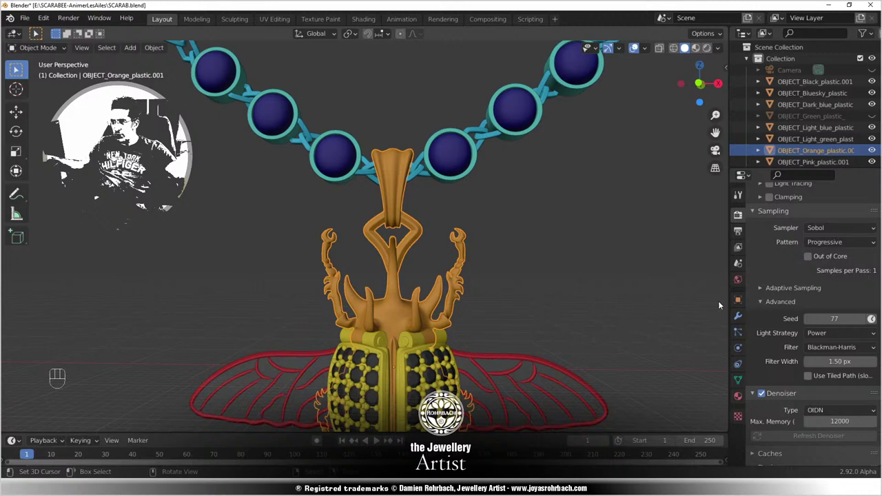
{"action": "key", "text": "ctrl+s"}
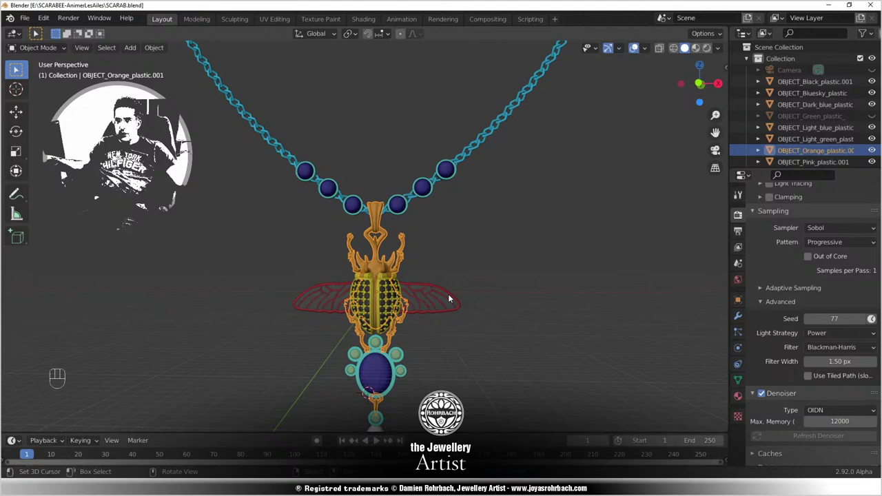
Step: Orbit around the necklace to view the full pendant down to its teardrop drop
{"action": "left_click_drag", "start_coordinate": [434, 294], "coordinate": [486, 319]}
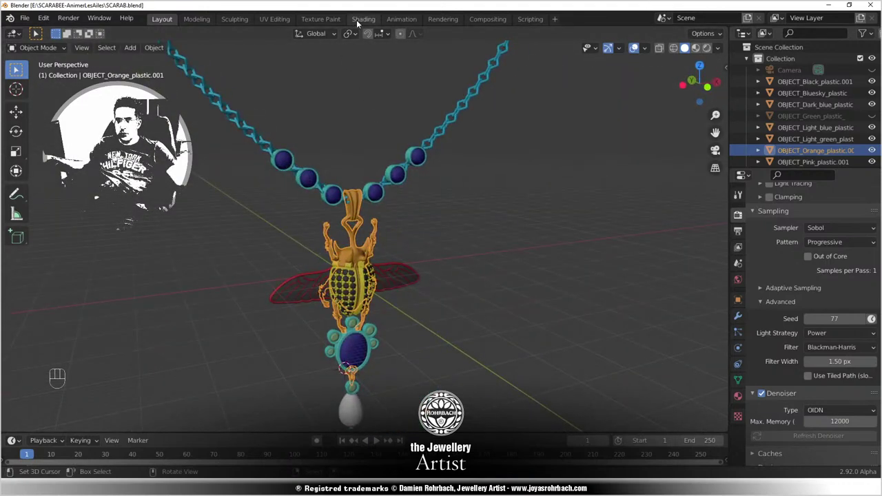
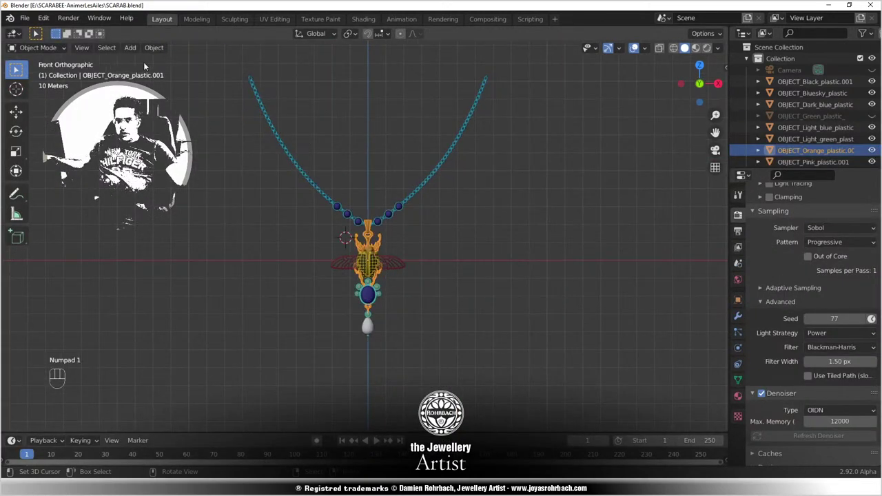
Step: Add a plane, rotate it upright, scale it to about 164 m and position it around the pendant
{"action": "left_click_drag", "start_coordinate": [135, 52], "coordinate": [247, 63]}
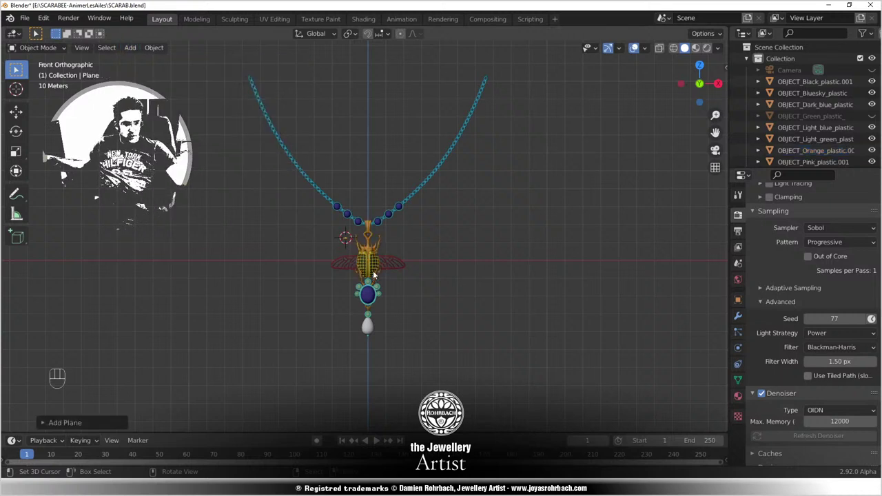
{"action": "key", "text": "n"}
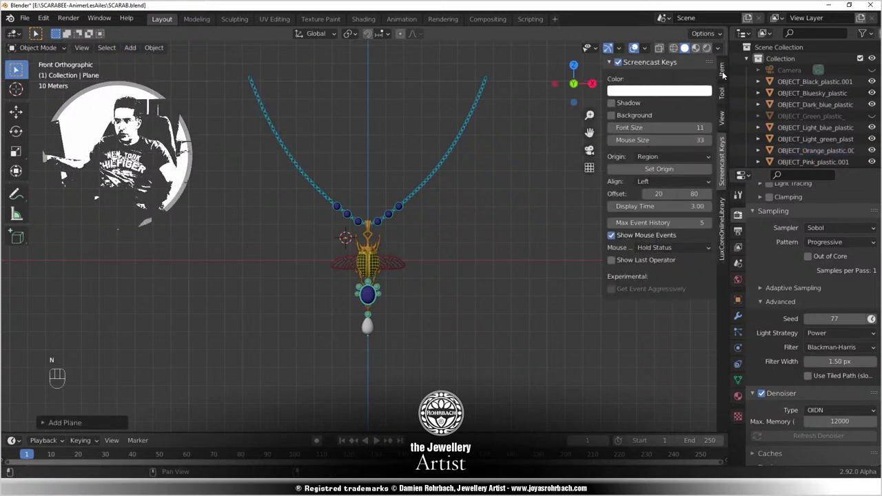
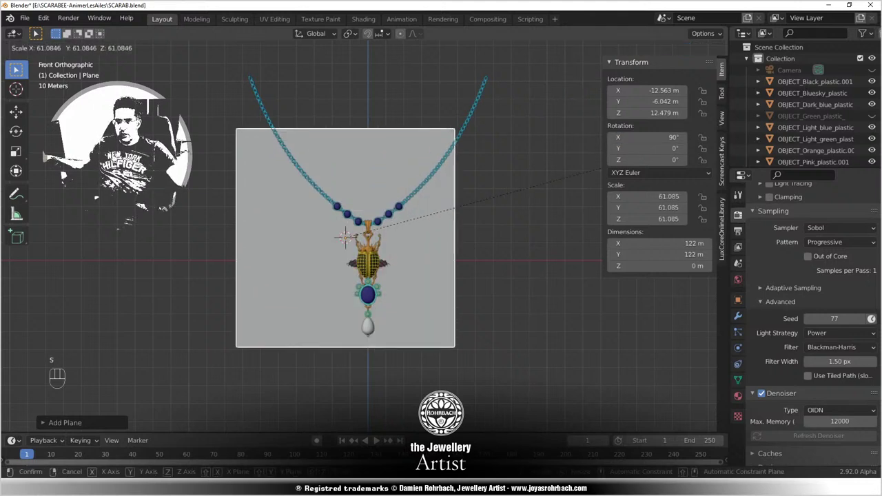
{"action": "key", "text": "s"}
{"action": "key", "text": "g"}
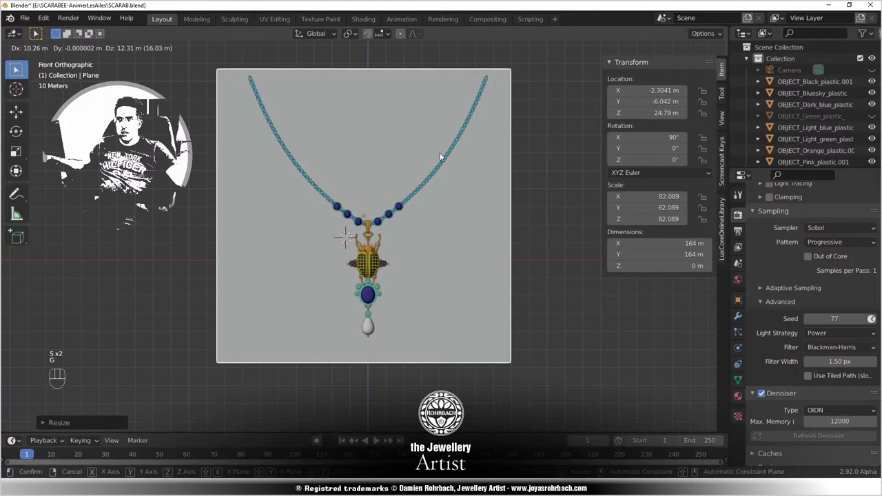
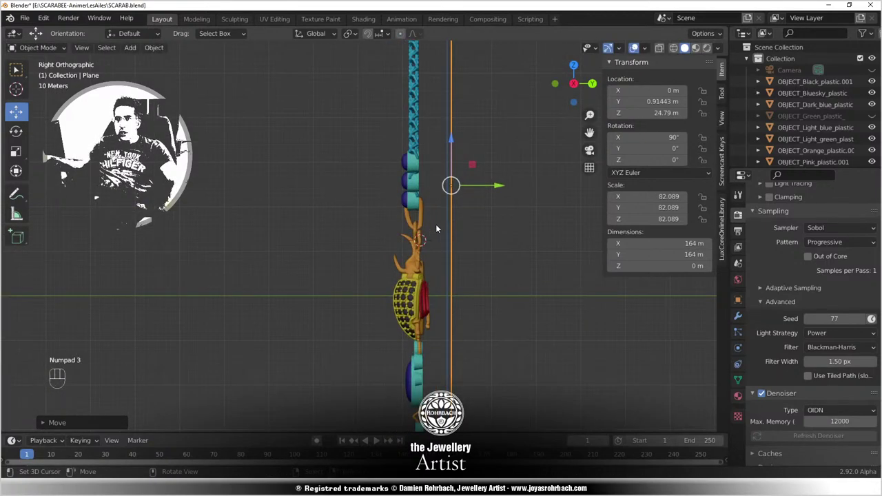
Step: Move the backdrop plane about 2.57 m behind the necklace on Y and return to front view
{"action": "left_click_drag", "start_coordinate": [494, 209], "coordinate": [341, 239]}
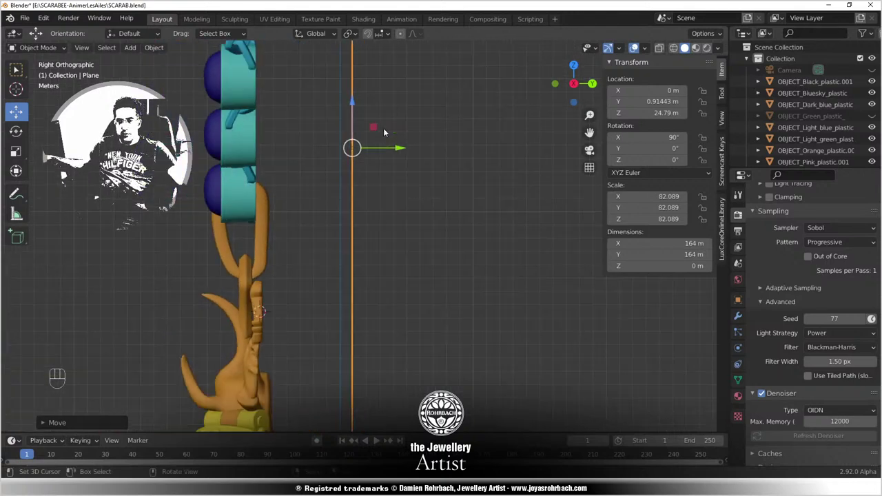
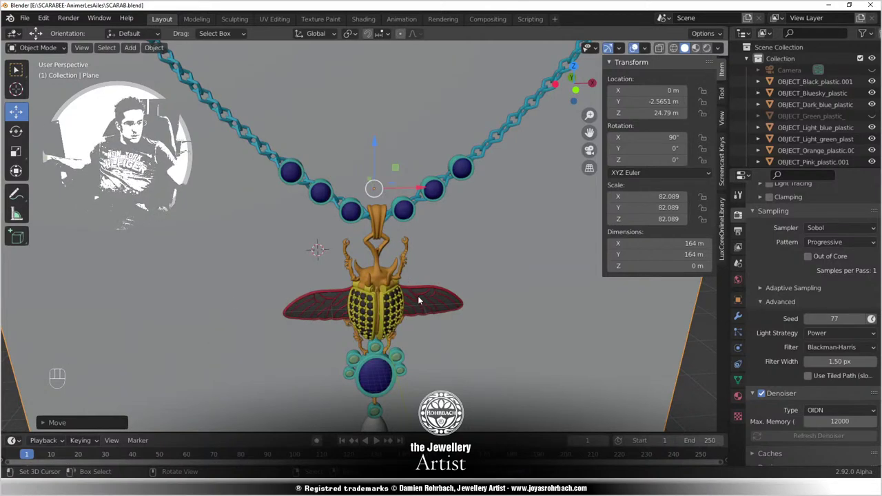
{"action": "key", "text": "n"}
{"action": "key", "text": "KP_1"}
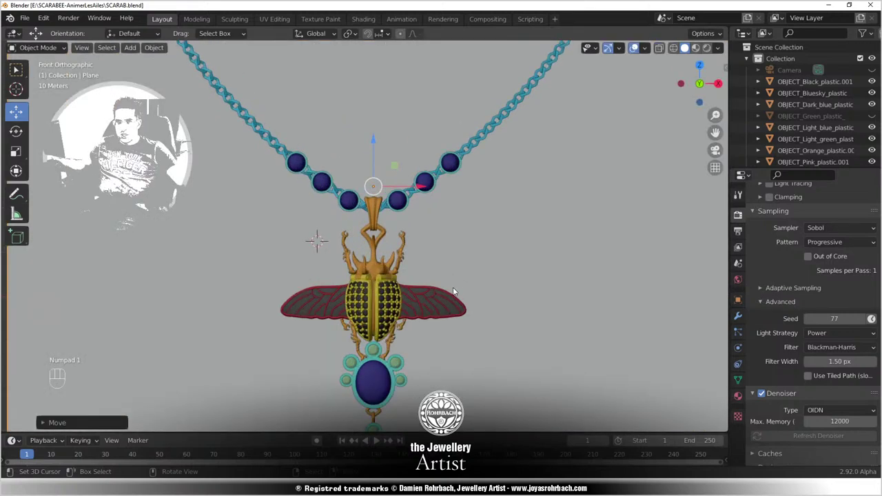
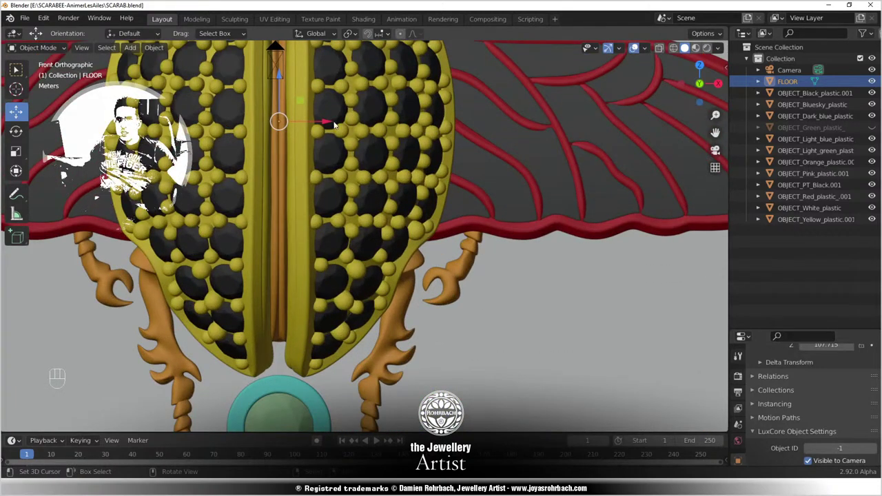
Step: Merge the black stones mesh's overlapping vertices by distance, return to Object Mode and save
{"action": "key", "text": "Tab"}
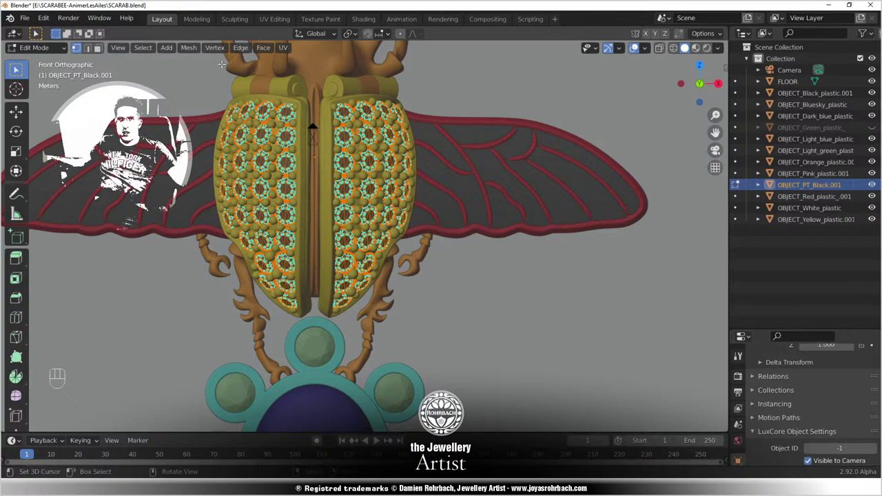
{"action": "left_click_drag", "start_coordinate": [189, 49], "coordinate": [301, 172]}
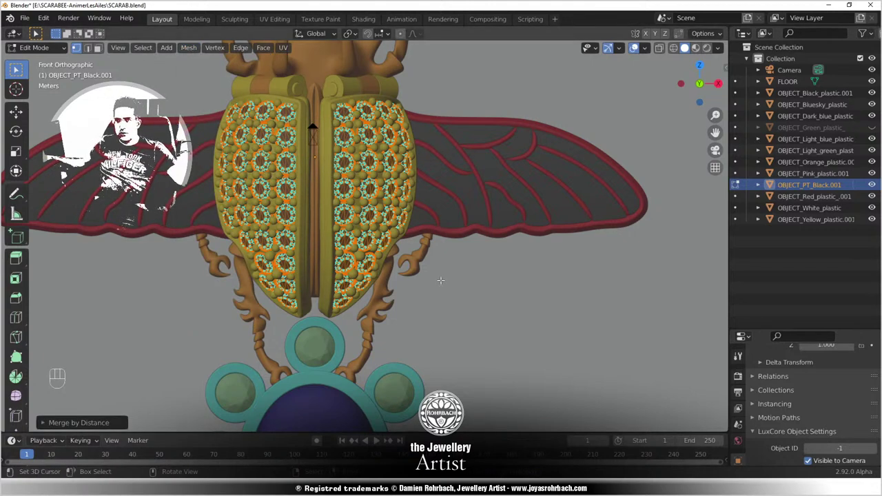
{"action": "key", "text": "Tab"}
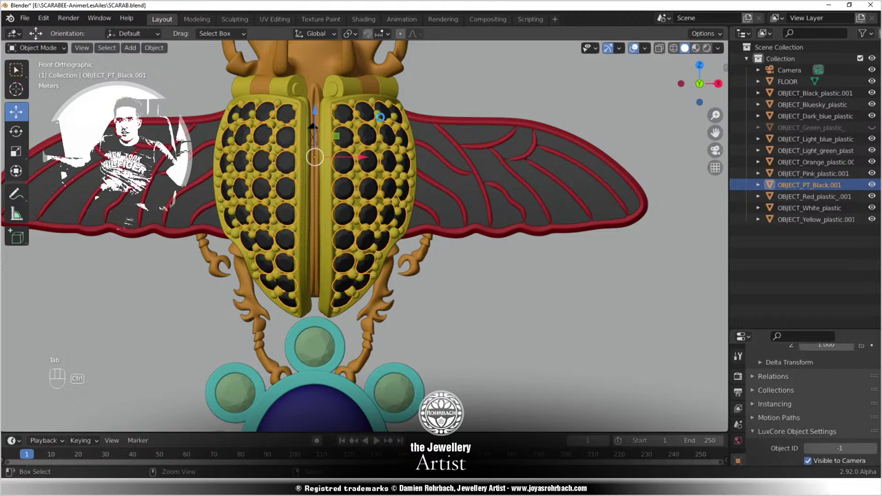
{"action": "key", "text": "ctrl+s"}
Step: Frame the whole necklace and select every object in the scene for a merge-by-distance pass
{"action": "left_click_drag", "start_coordinate": [382, 133], "coordinate": [391, 303]}
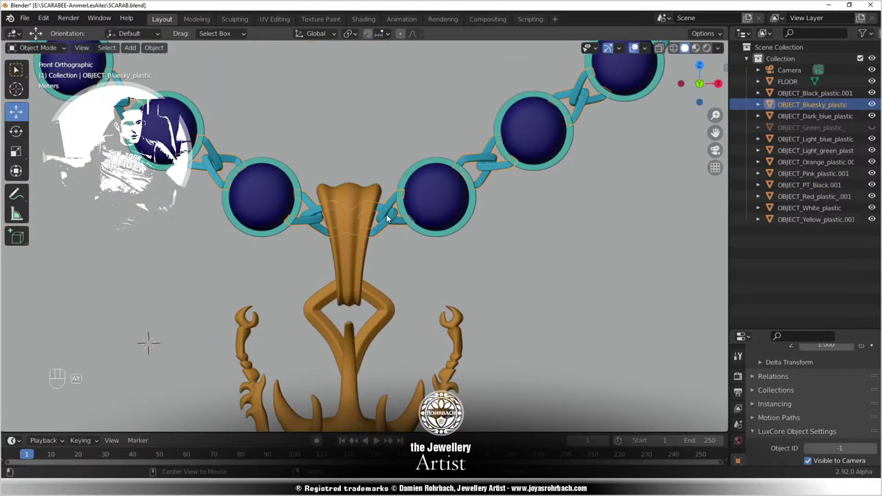
{"action": "key", "text": "alt+c"}
{"action": "key", "text": "a"}
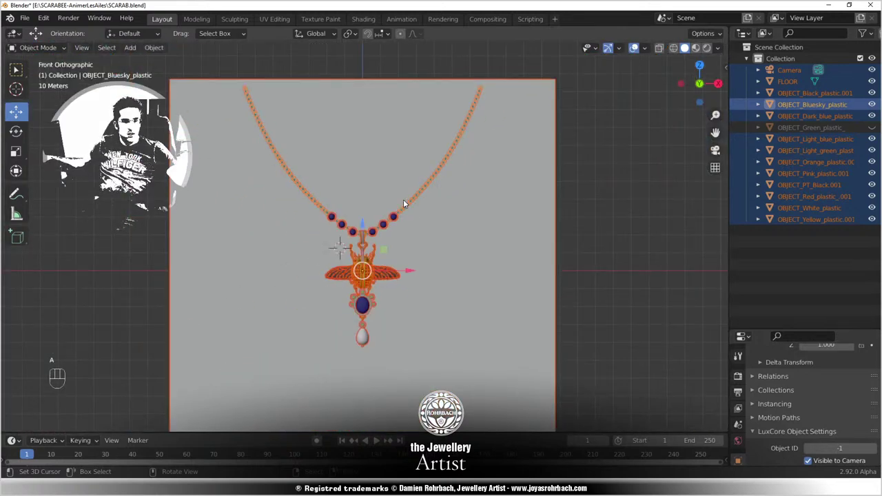
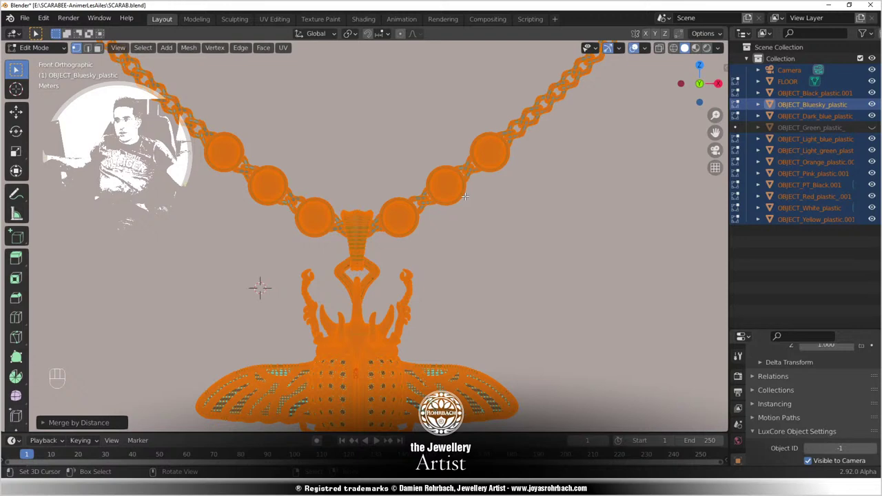
Step: Return to Object Mode, deselect everything, save and orbit in closer on the pendant
{"action": "key", "text": "Tab"}
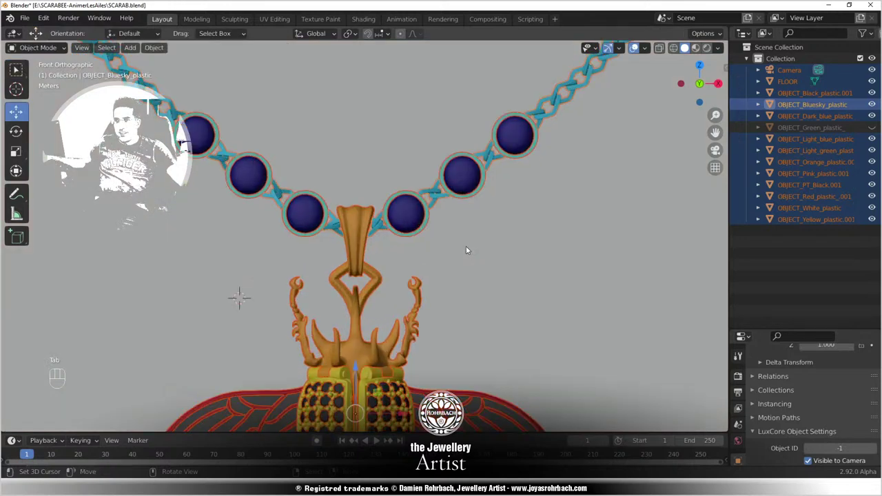
{"action": "key", "text": "alt+a"}
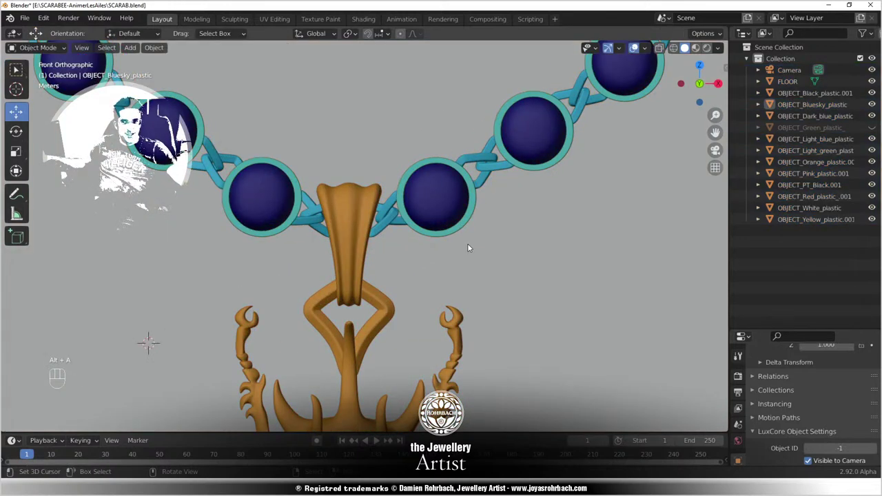
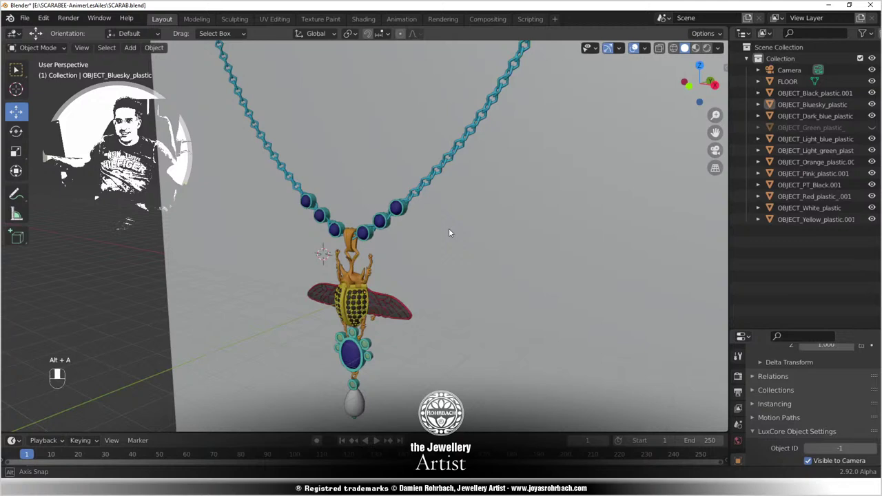
{"action": "key", "text": "ctrl+s"}
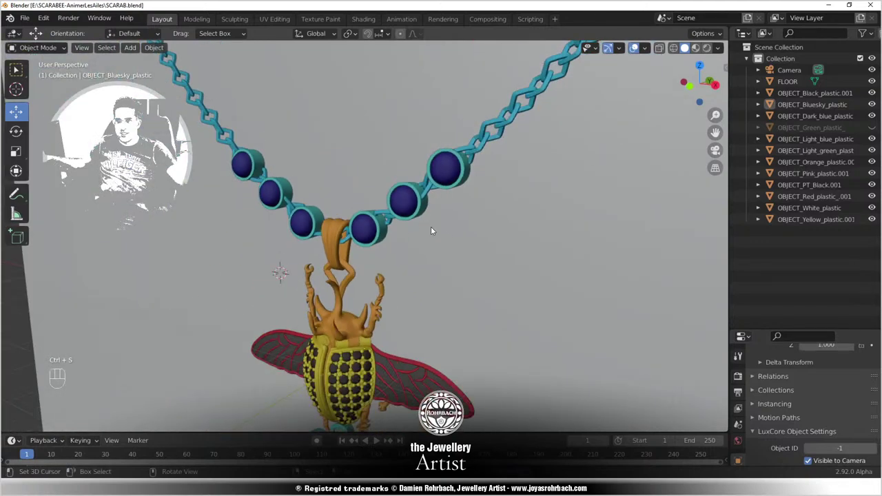
{"action": "left_click_drag", "start_coordinate": [451, 225], "coordinate": [515, 209]}
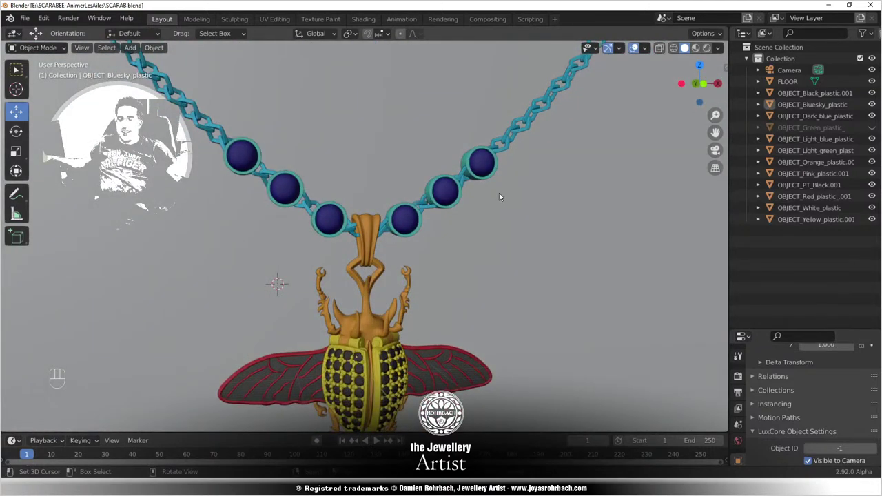
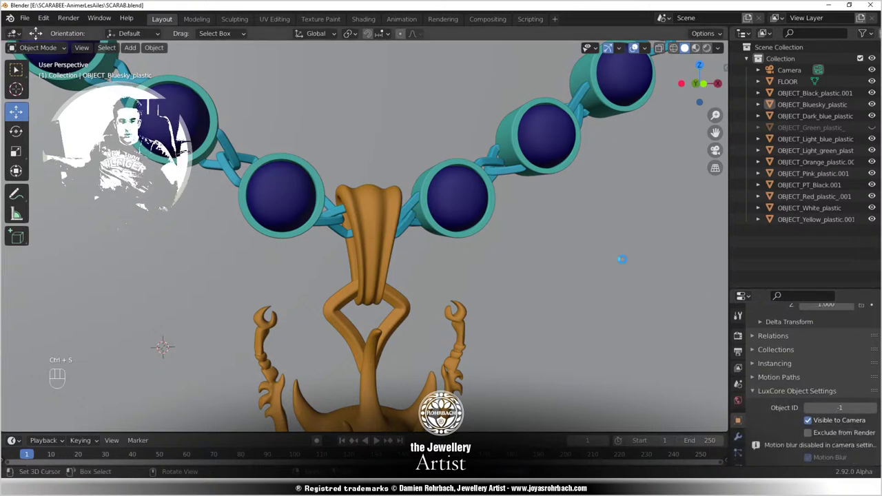
Step: Start the LuxCore render of the scene with F12
{"action": "key", "text": "F12"}
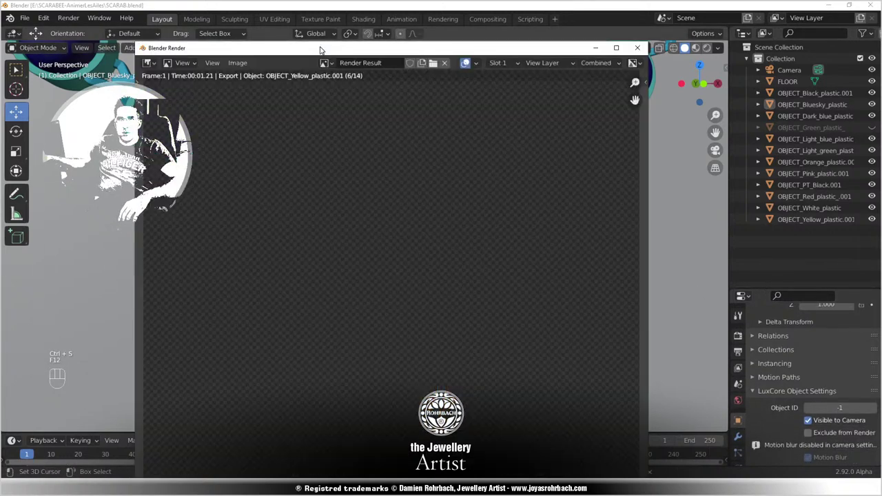
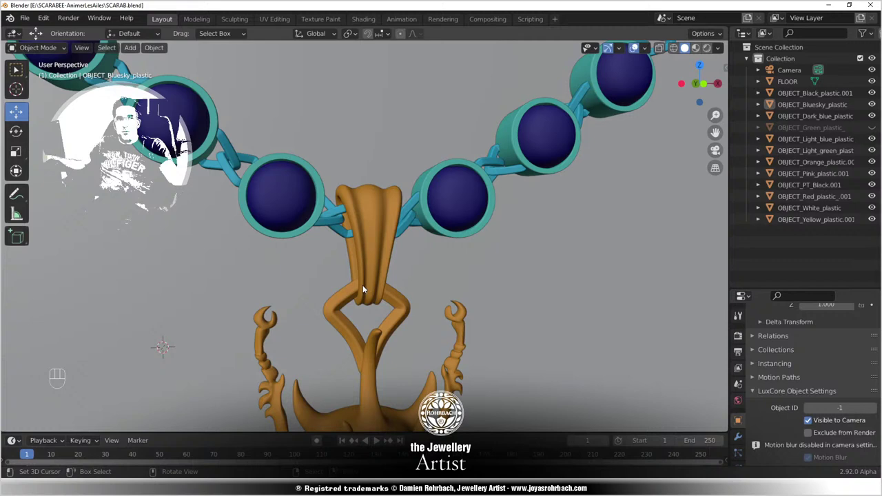
Step: Frame the pendant in front orthographic view and save the file
{"action": "left_click_drag", "start_coordinate": [389, 286], "coordinate": [371, 287]}
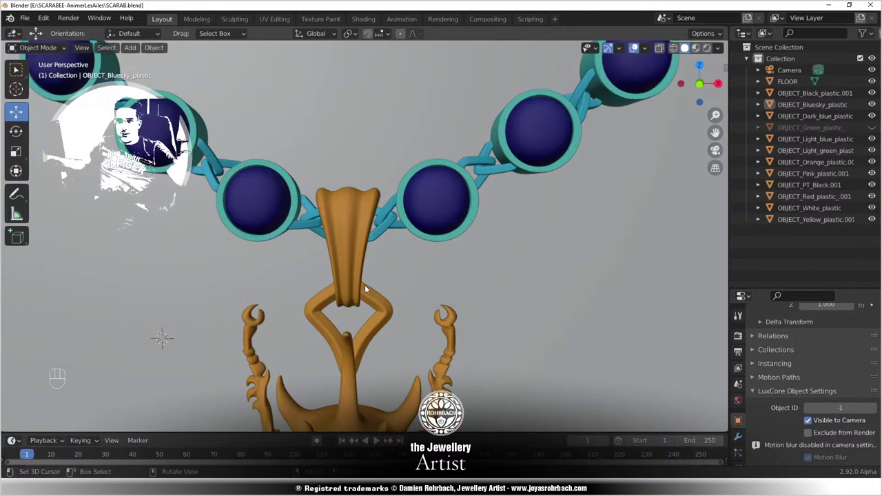
{"action": "key", "text": "KP_1"}
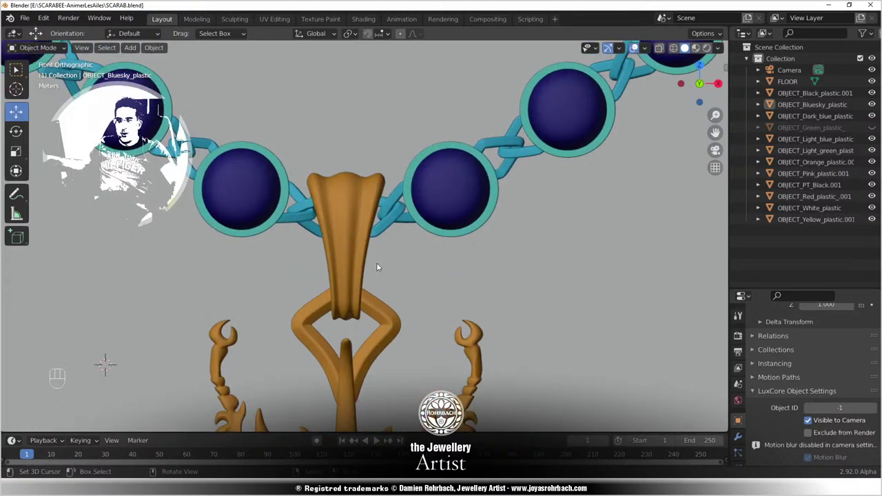
{"action": "key", "text": "ctrl+s"}
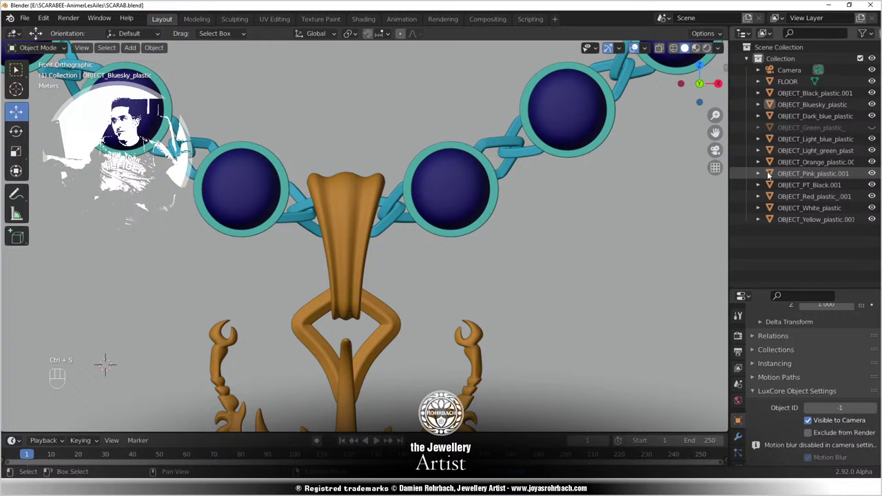
Step: Widen the outliner to reach per-object render toggles and render the current frame
{"action": "left_click_drag", "start_coordinate": [869, 34], "coordinate": [702, 320]}
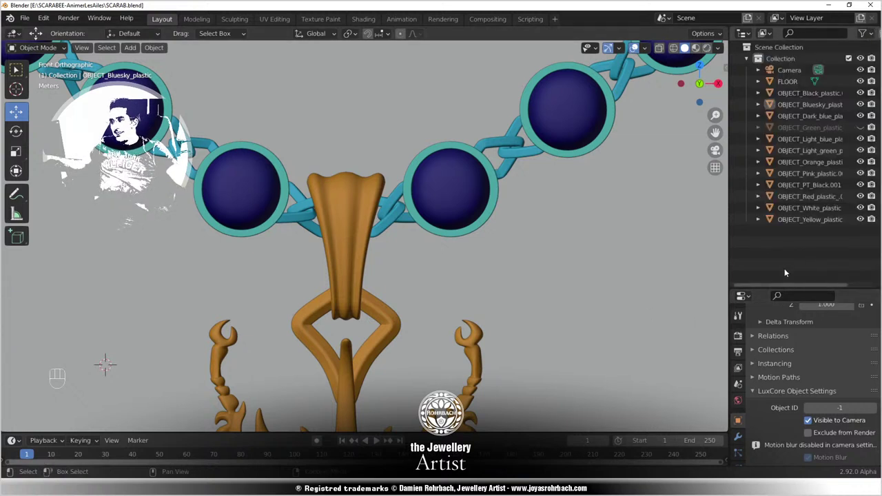
{"action": "left_click", "coordinate": [868, 128]}
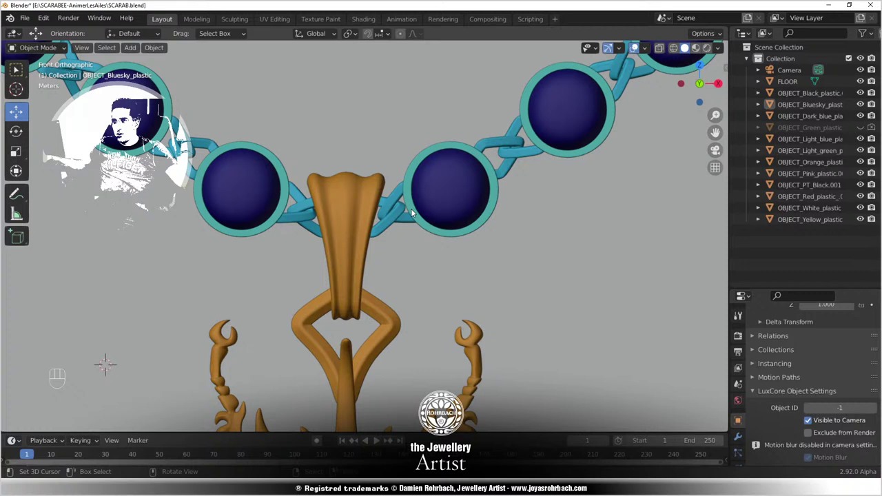
{"action": "key", "text": "ctrl+s"}
Step: Close the render result and look at the necklace through the camera
{"action": "key", "text": "F12"}
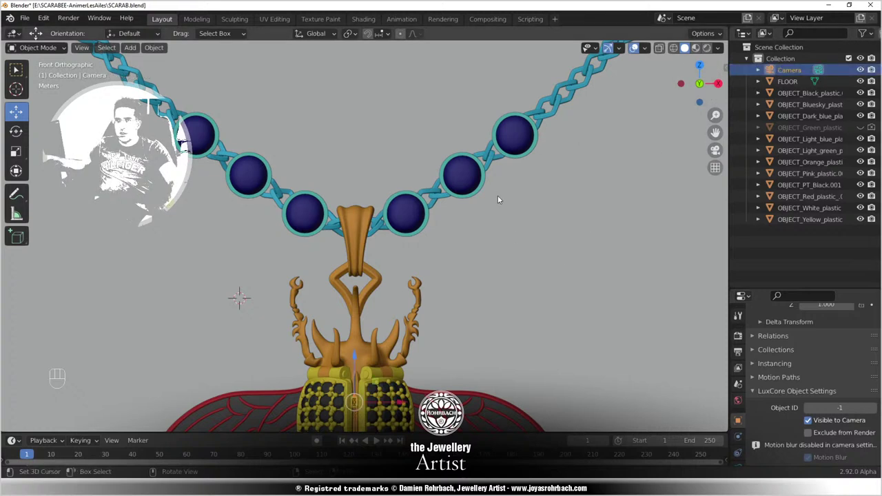
{"action": "key", "text": "KP_0"}
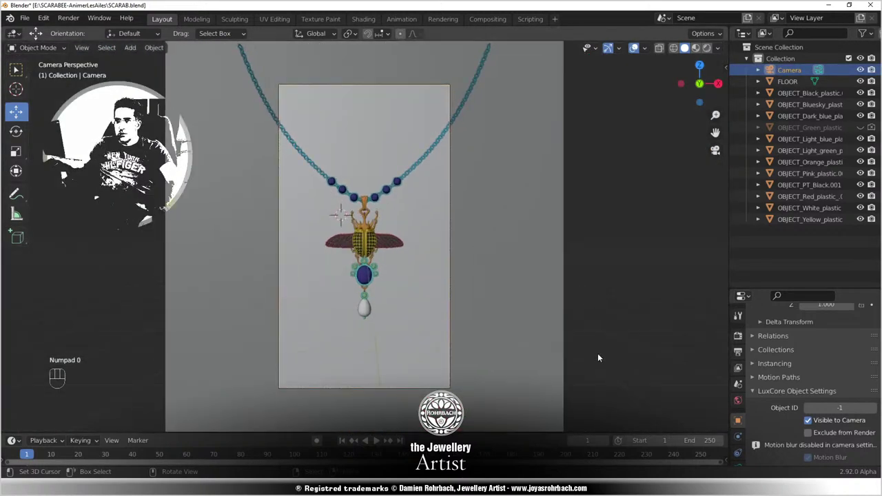
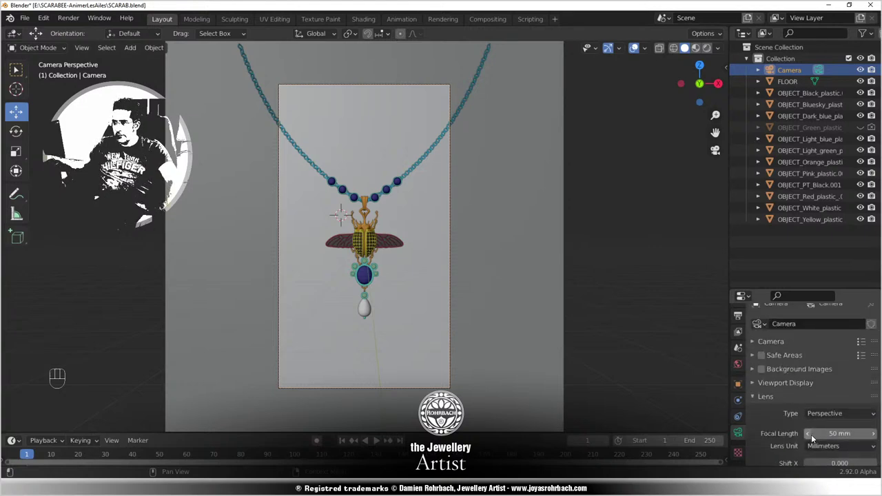
Step: Set the camera's orthographic scale to 95 and raise it along Z to fit the necklace
{"action": "left_click_drag", "start_coordinate": [823, 415], "coordinate": [821, 386]}
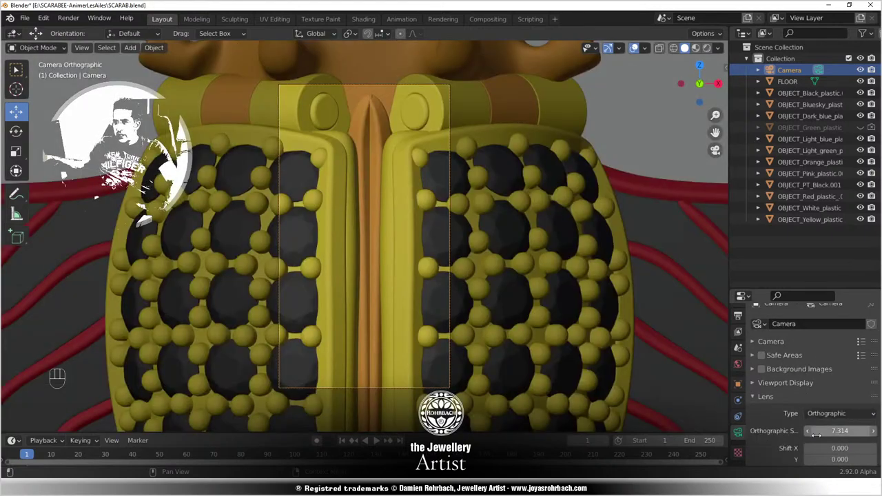
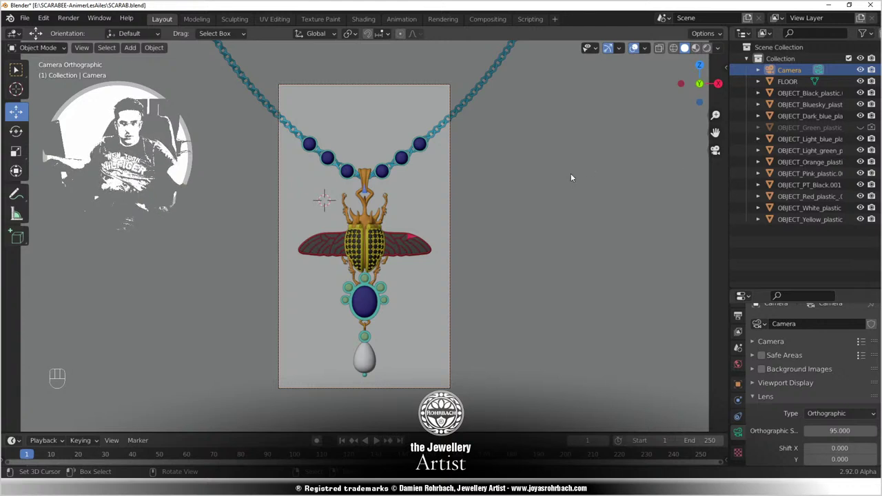
{"action": "key", "text": "g"}
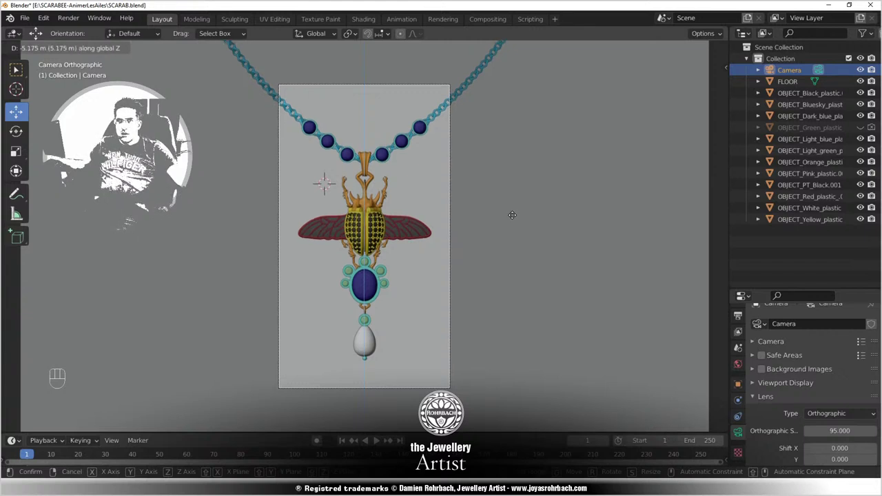
Step: Set the render resolution to 1350 × 1920 px and save the file
{"action": "left_click", "coordinate": [739, 331]}
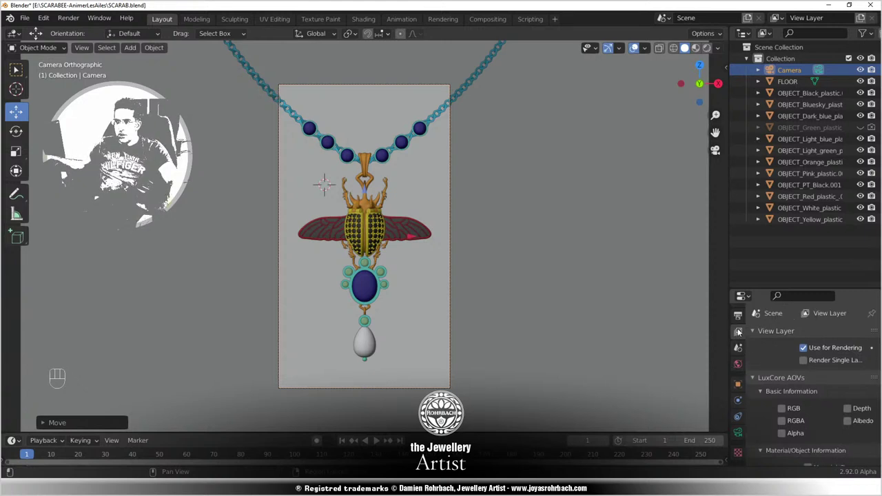
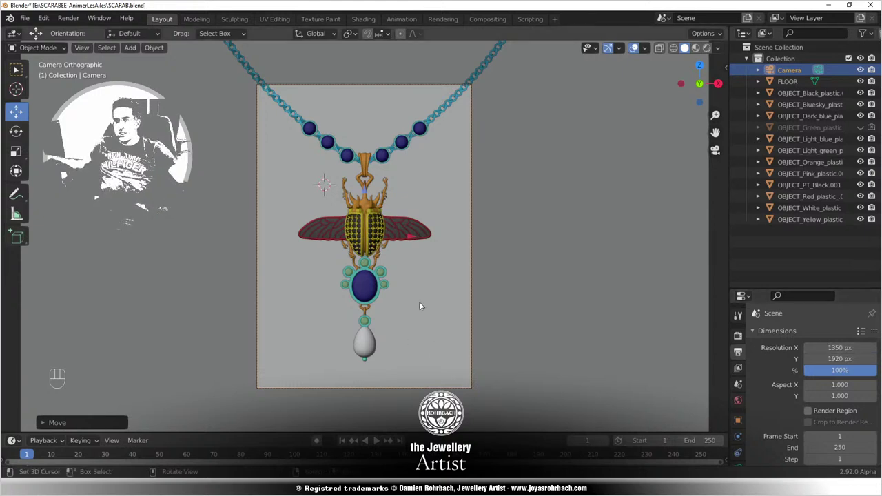
{"action": "key", "text": "ctrl+s"}
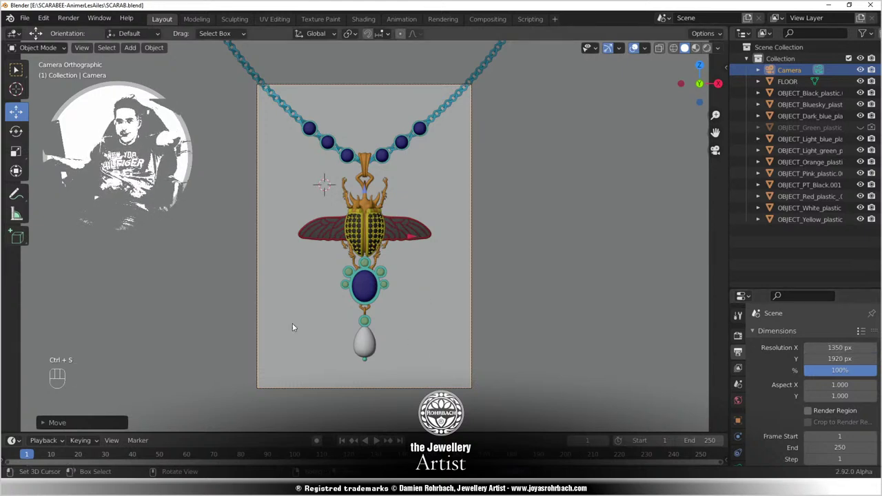
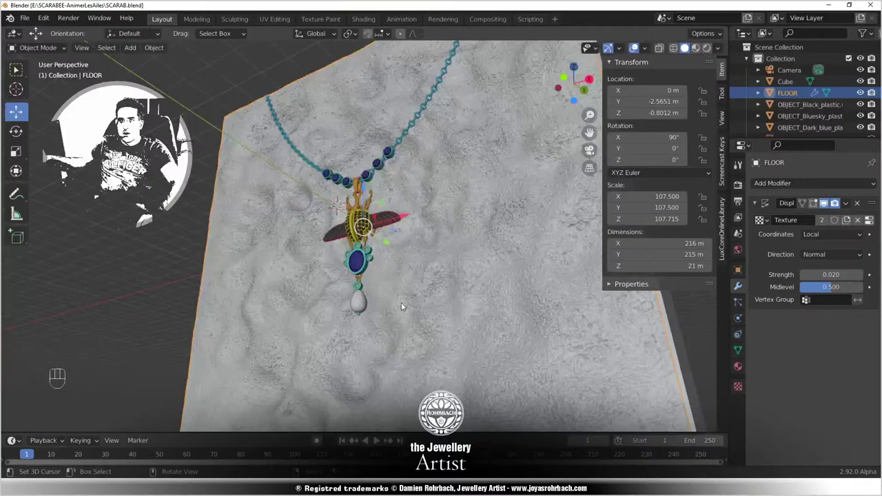
Step: Inspect the floor relief around the pendant up close, then frame the whole floor again
{"action": "left_click_drag", "start_coordinate": [346, 314], "coordinate": [368, 288]}
{"action": "key", "text": "ctrl+s"}
{"action": "left_click_drag", "start_coordinate": [453, 310], "coordinate": [407, 331]}
{"action": "left_click_drag", "start_coordinate": [400, 316], "coordinate": [356, 350]}
{"action": "left_click_drag", "start_coordinate": [417, 307], "coordinate": [439, 281]}
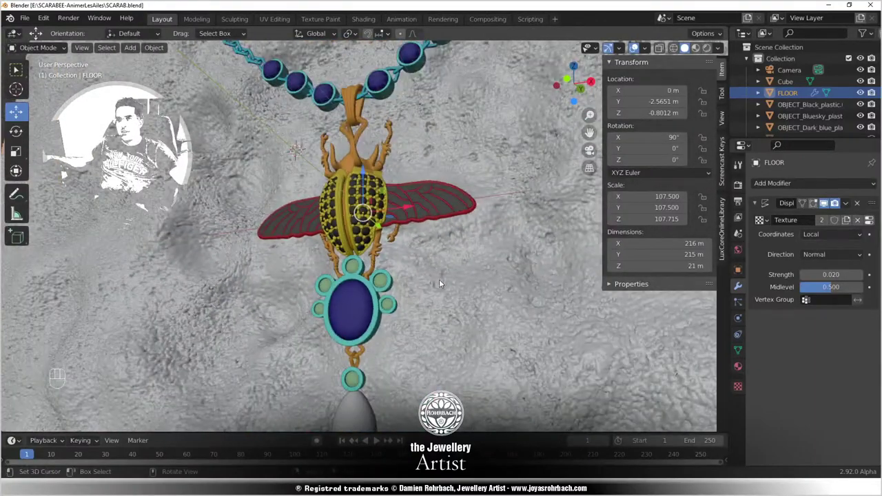
{"action": "key", "text": "ctrl+s"}
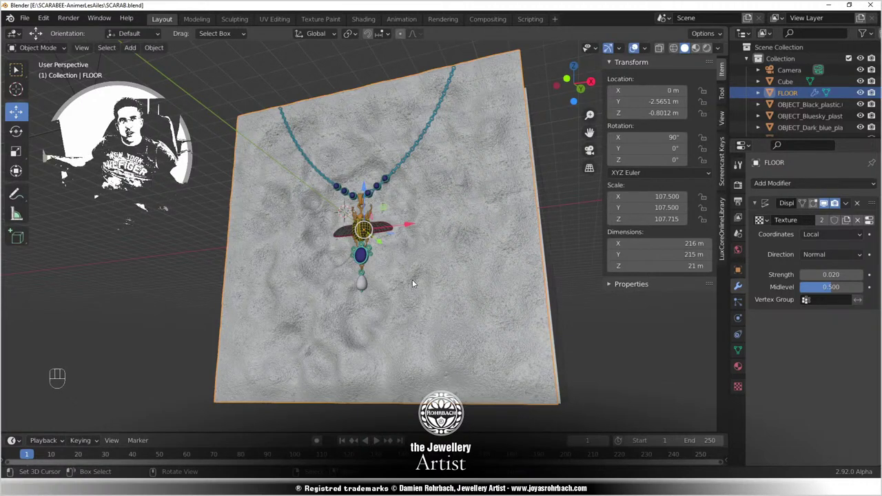
Step: Edit the FLOOR mesh with all vertices selected and bring up the vertex menu to subdivide it
{"action": "key", "text": "Tab"}
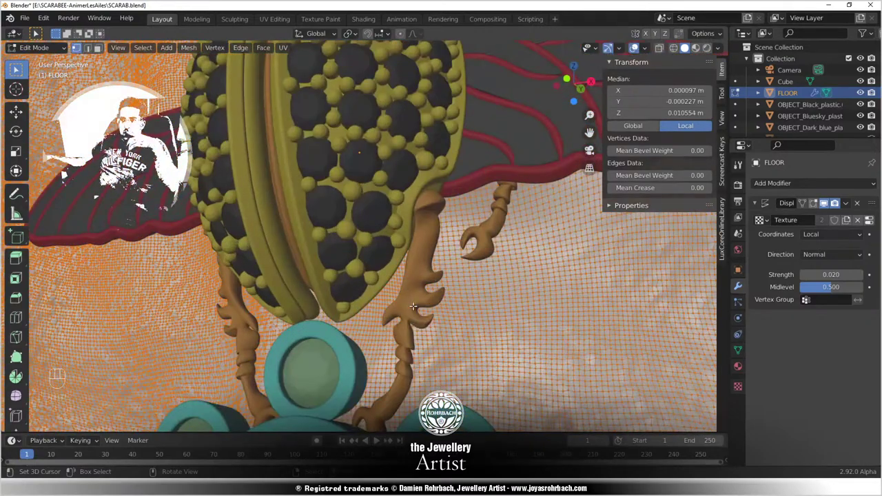
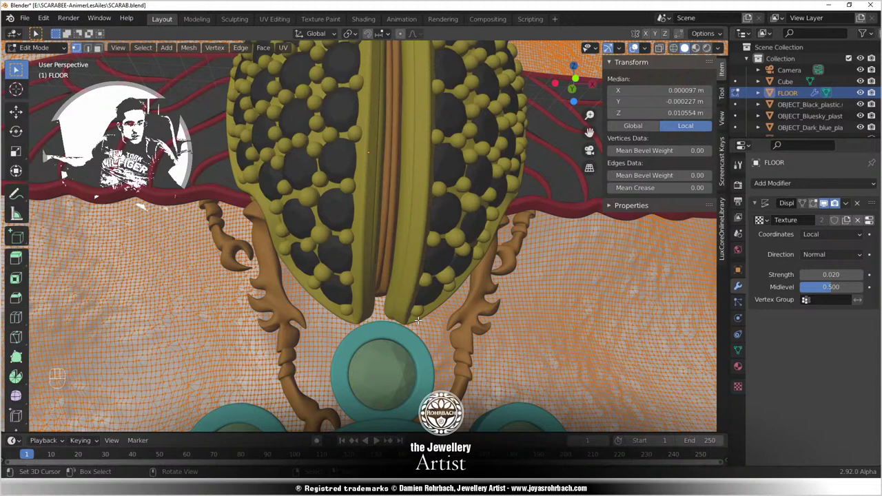
{"action": "key", "text": "w"}
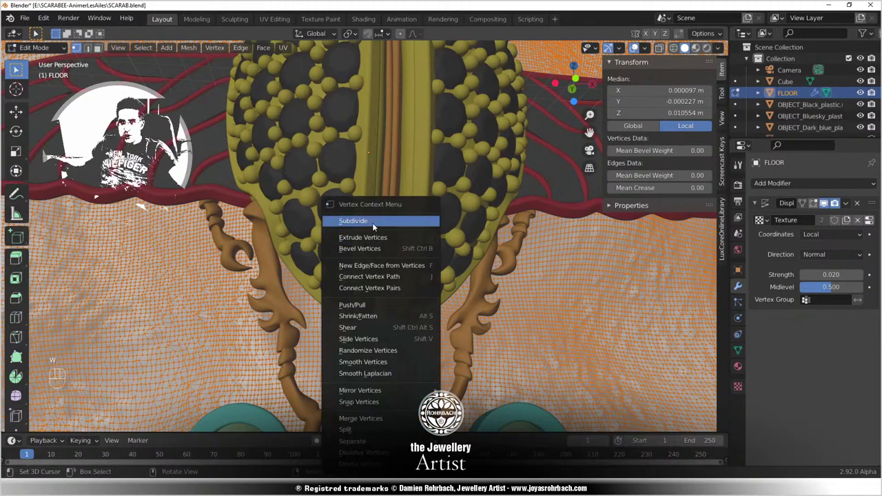
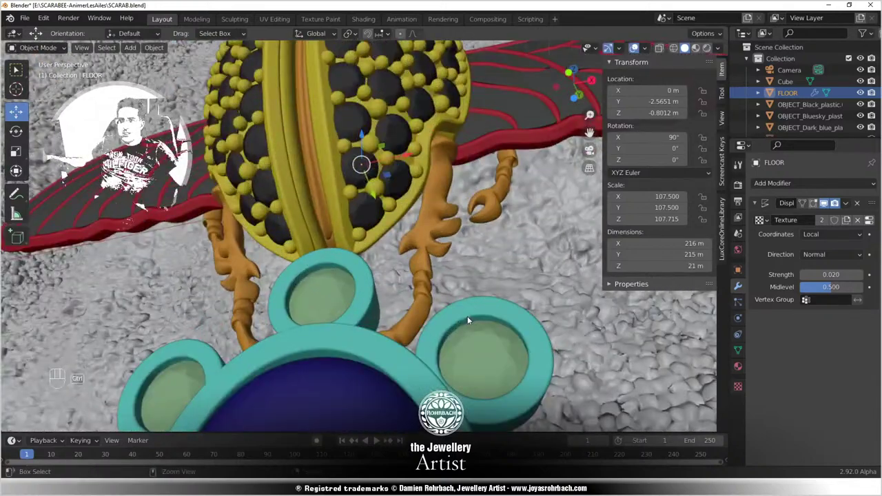
Step: Lower the floor's Displace strength to 0.010 and check the relief from different angles
{"action": "key", "text": "ctrl+s"}
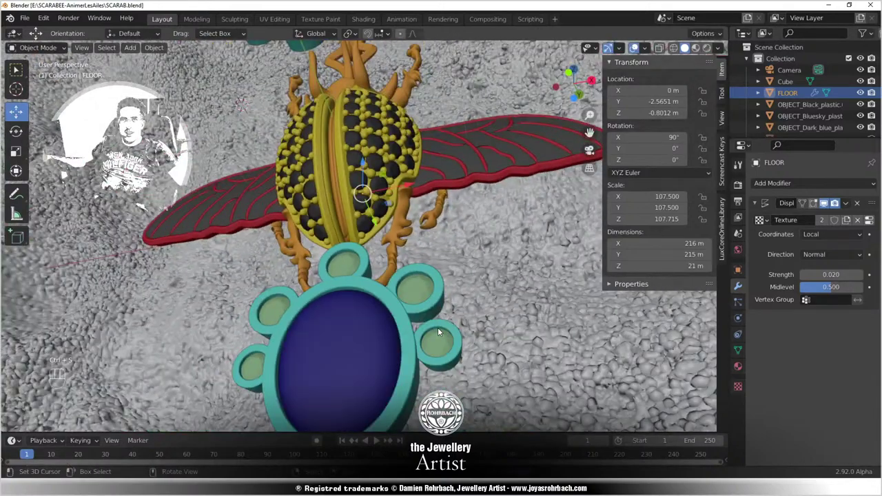
{"action": "left_click_drag", "start_coordinate": [423, 325], "coordinate": [424, 330]}
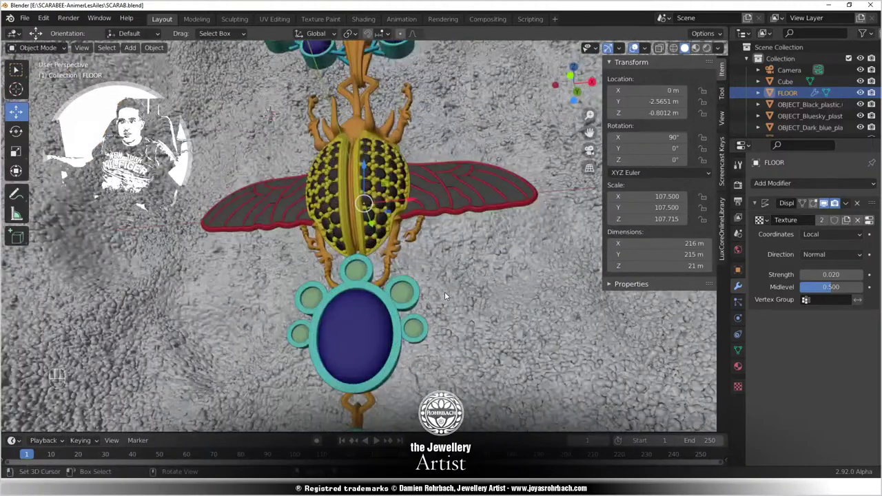
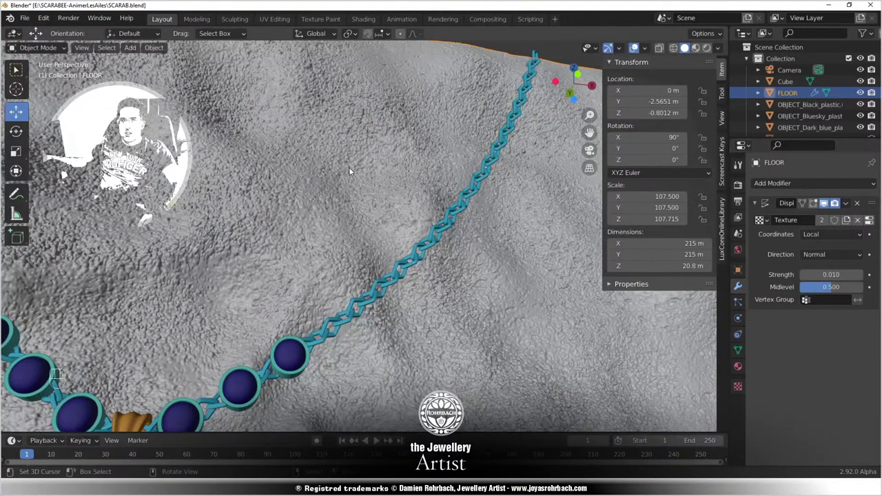
{"action": "left_click_drag", "start_coordinate": [420, 220], "coordinate": [370, 268]}
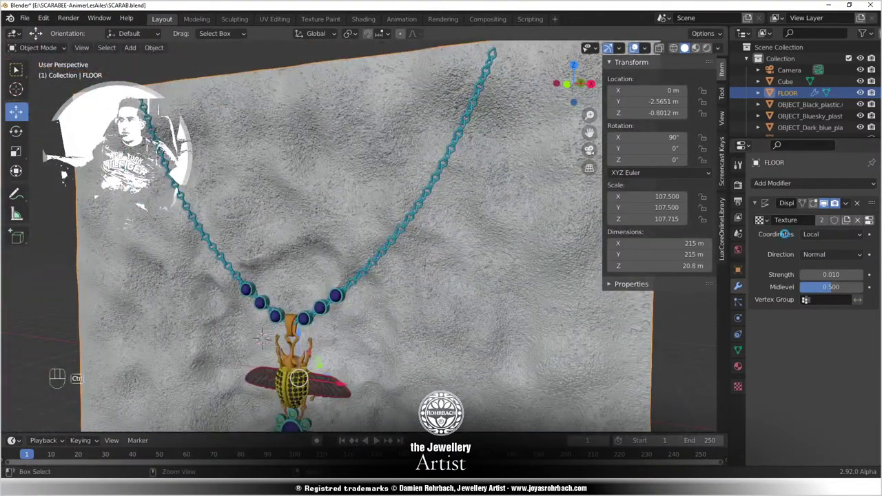
Step: Create a new image texture, Texture.001, for the floor's Displace modifier
{"action": "key", "text": "ctrl+s"}
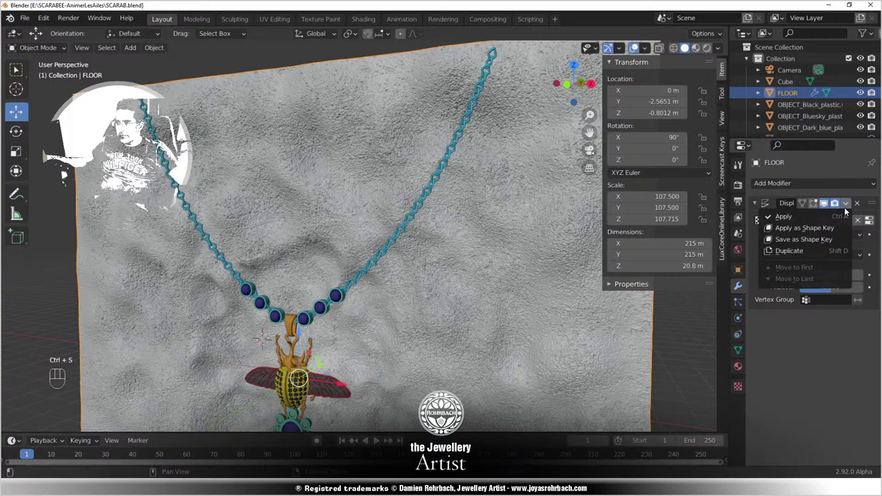
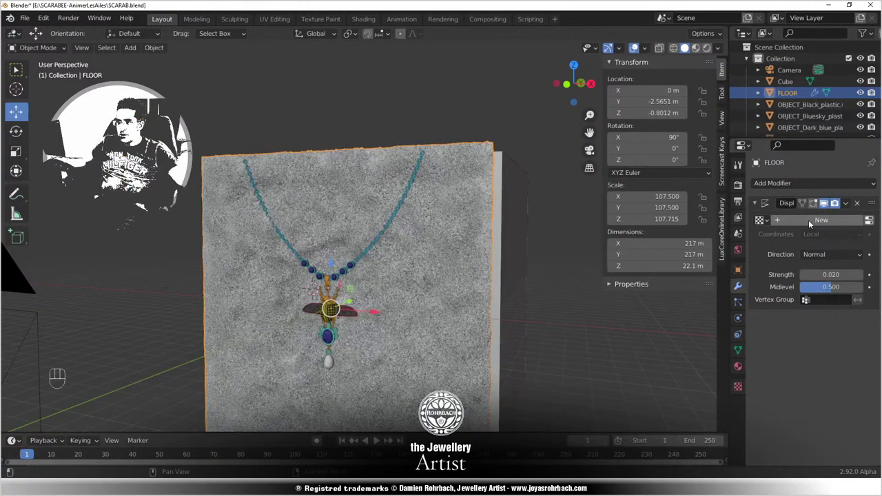
{"action": "left_click_drag", "start_coordinate": [814, 223], "coordinate": [740, 381]}
{"action": "left_click", "coordinate": [740, 381]}
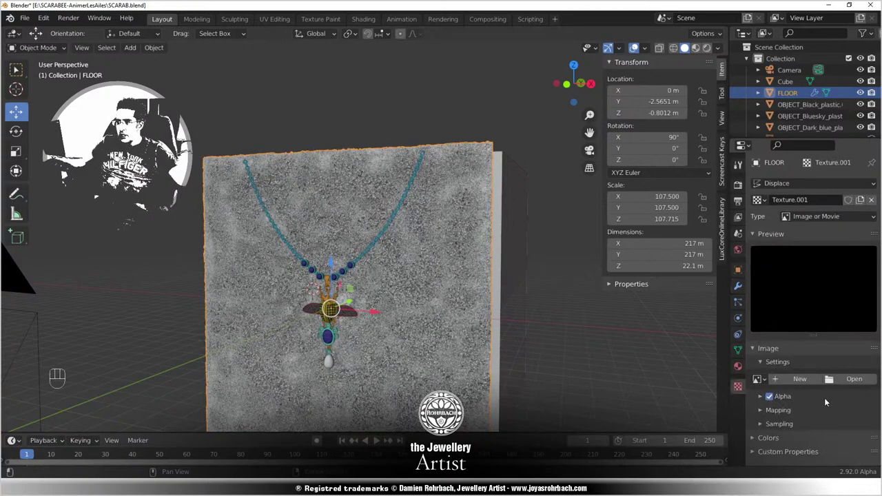
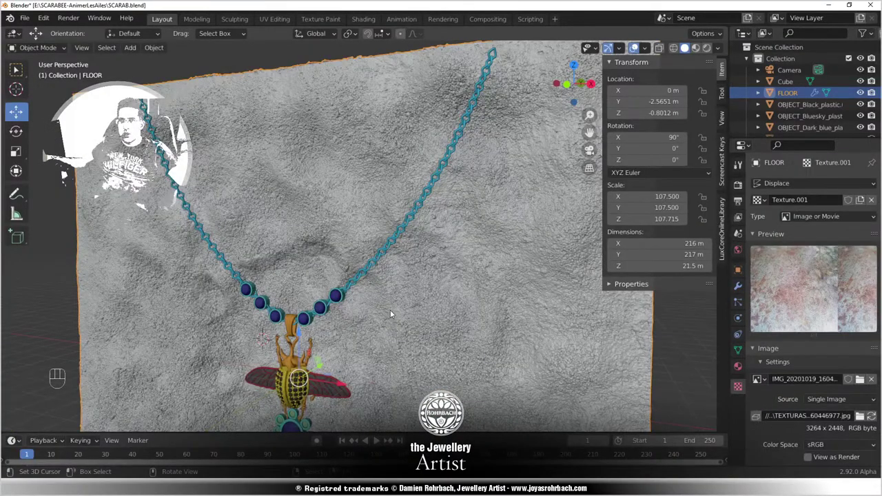
Step: Check the photo-displaced floor surface and zoom toward the lower pendant
{"action": "left_click_drag", "start_coordinate": [352, 332], "coordinate": [386, 285]}
{"action": "left_click_drag", "start_coordinate": [405, 363], "coordinate": [477, 114]}
{"action": "left_click_drag", "start_coordinate": [434, 208], "coordinate": [425, 257]}
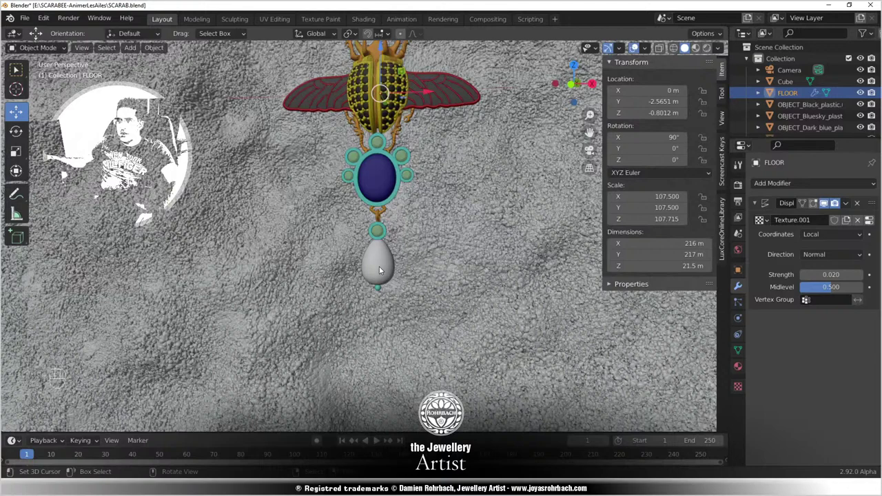
Step: Map the displacement through the Cube object's coordinates and compare it on and off in the viewport
{"action": "left_click_drag", "start_coordinate": [482, 218], "coordinate": [390, 265]}
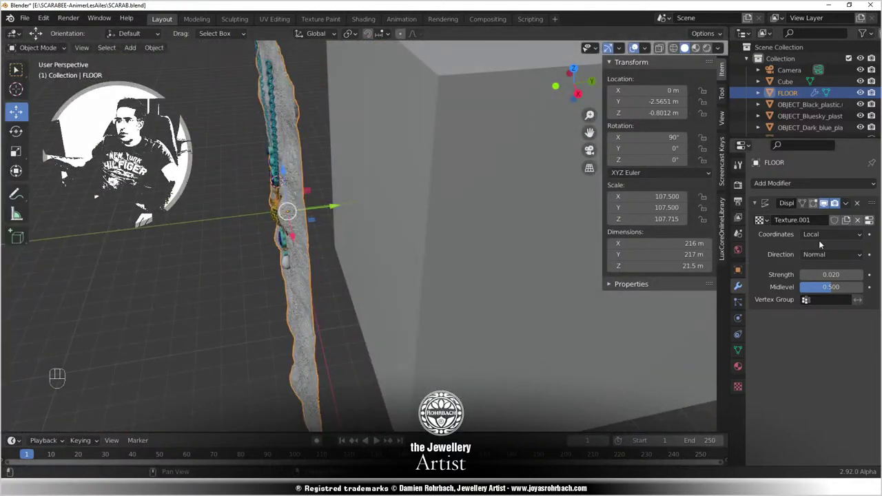
{"action": "left_click_drag", "start_coordinate": [817, 236], "coordinate": [817, 334]}
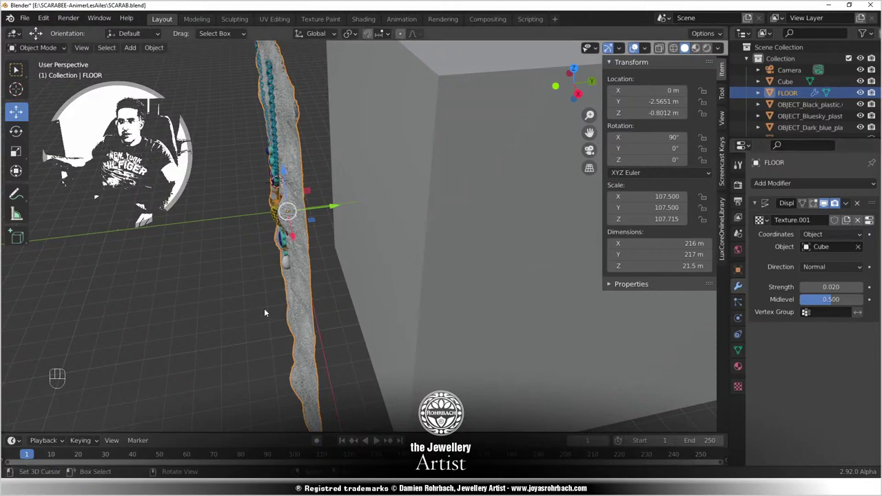
{"action": "left_click_drag", "start_coordinate": [245, 312], "coordinate": [319, 246]}
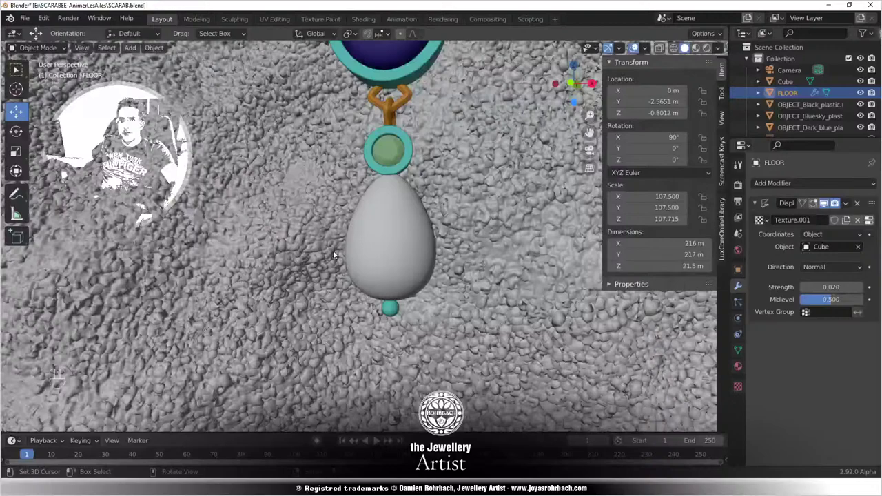
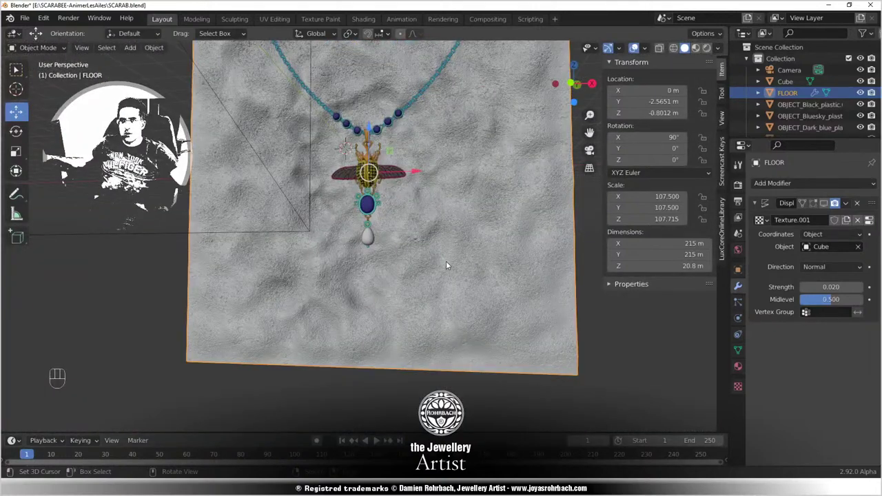
{"action": "key", "text": "ctrl+s"}
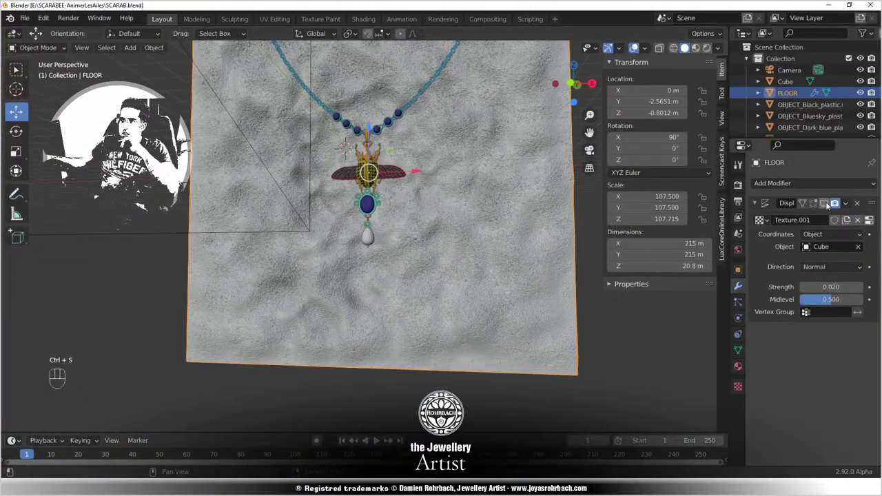
{"action": "left_click", "coordinate": [554, 208]}
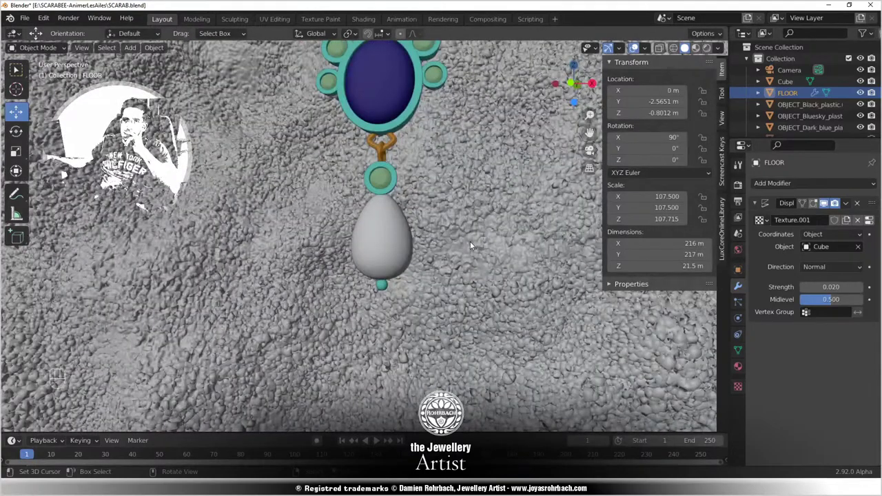
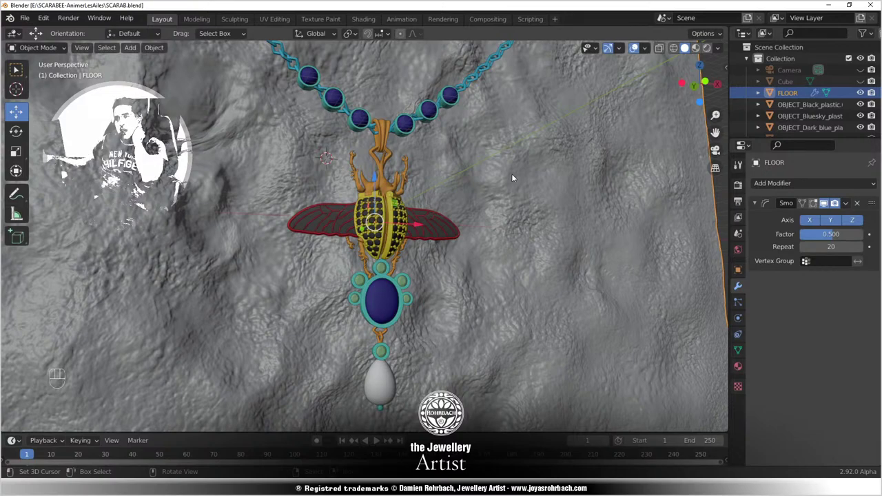
{"action": "left_click_drag", "start_coordinate": [524, 160], "coordinate": [499, 182]}
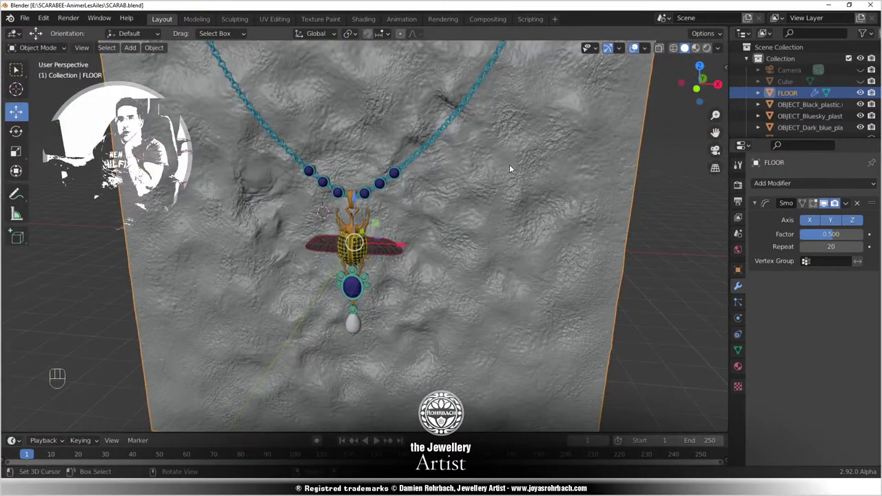
{"action": "left_click_drag", "start_coordinate": [525, 248], "coordinate": [505, 232]}
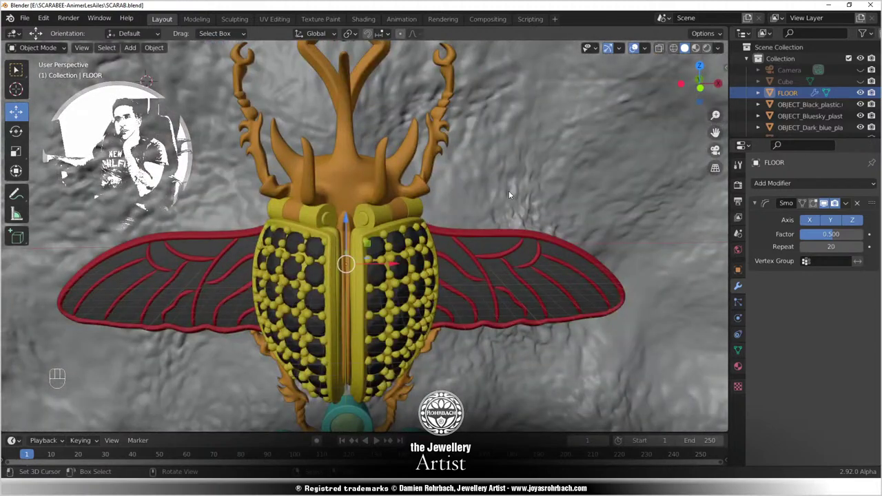